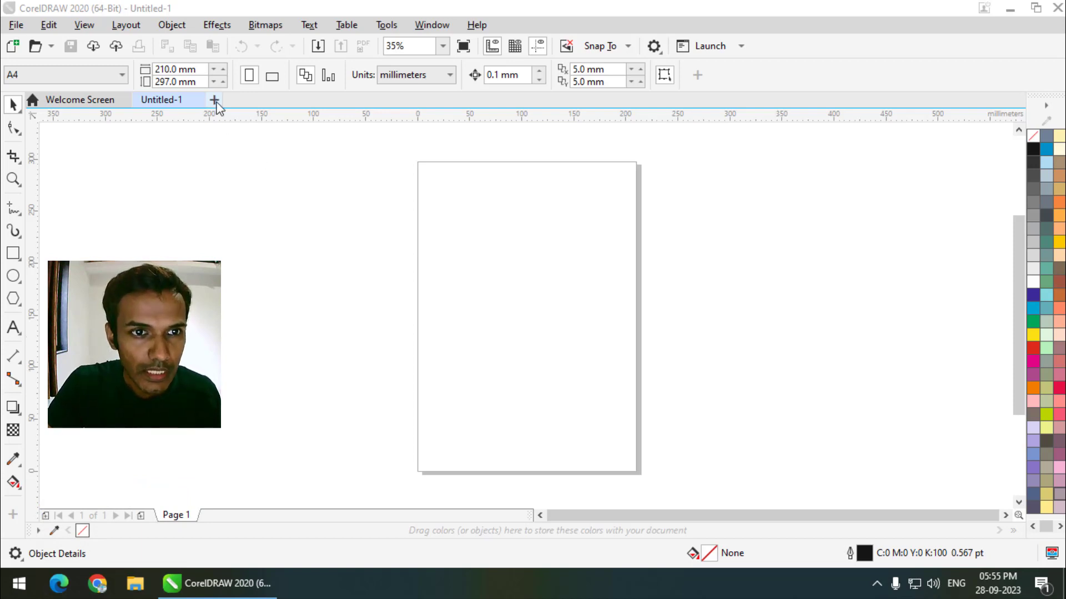
Start a new A4 portrait document with the number of pages set to 8.
click(500, 116)
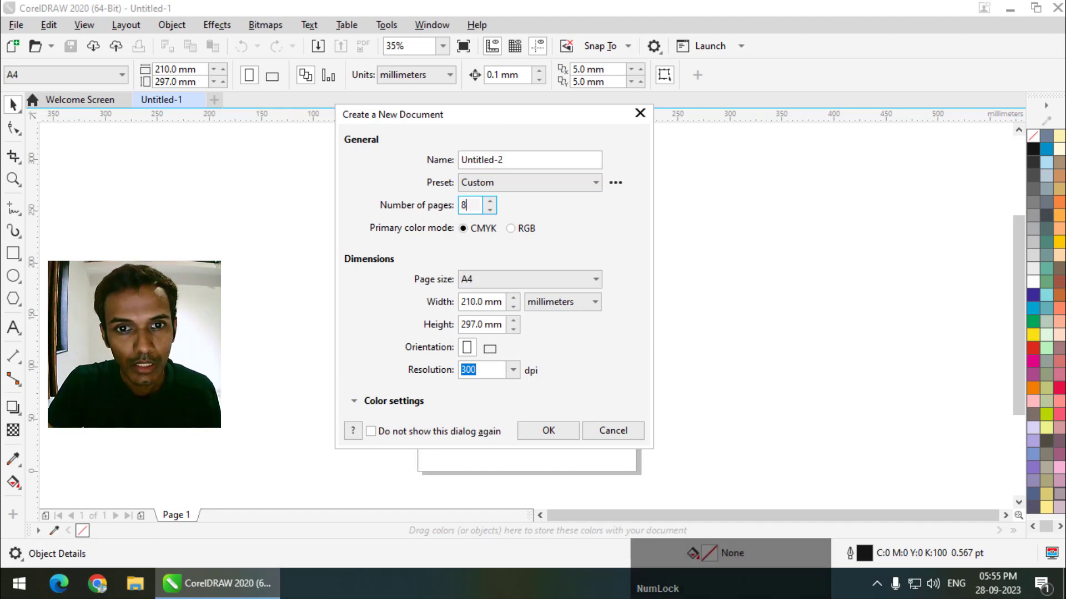
click(487, 122)
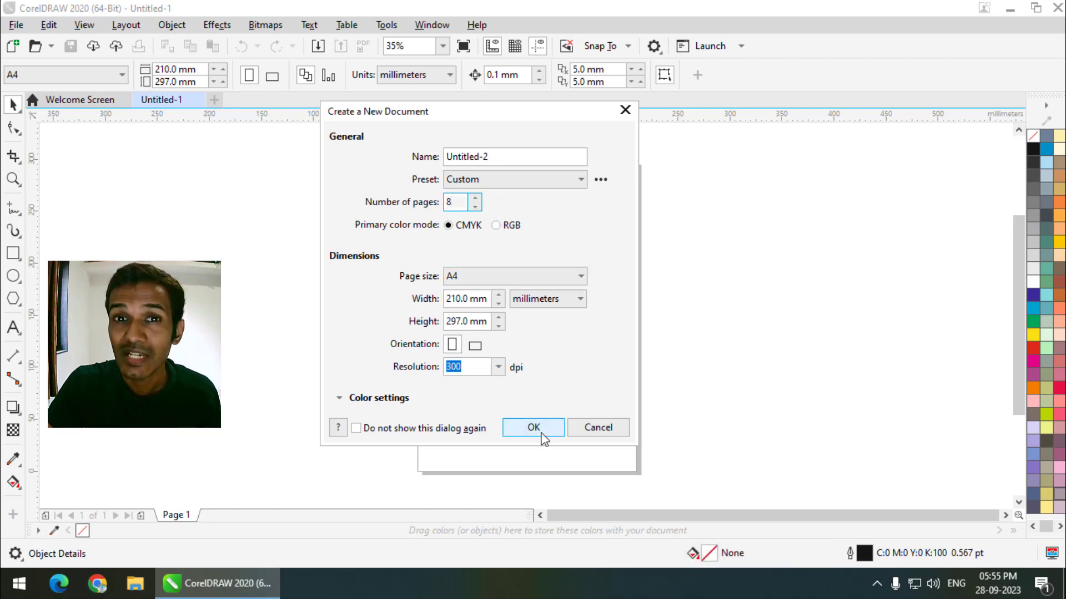
click(544, 437)
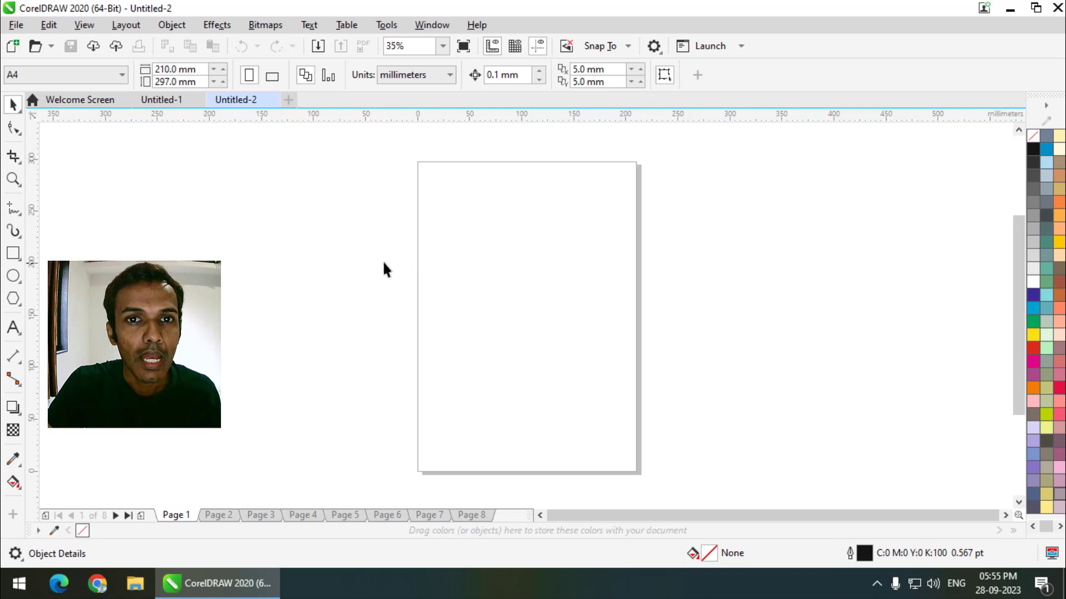
Show the Objects docker and bring the Master Page entry into view.
click(428, 27)
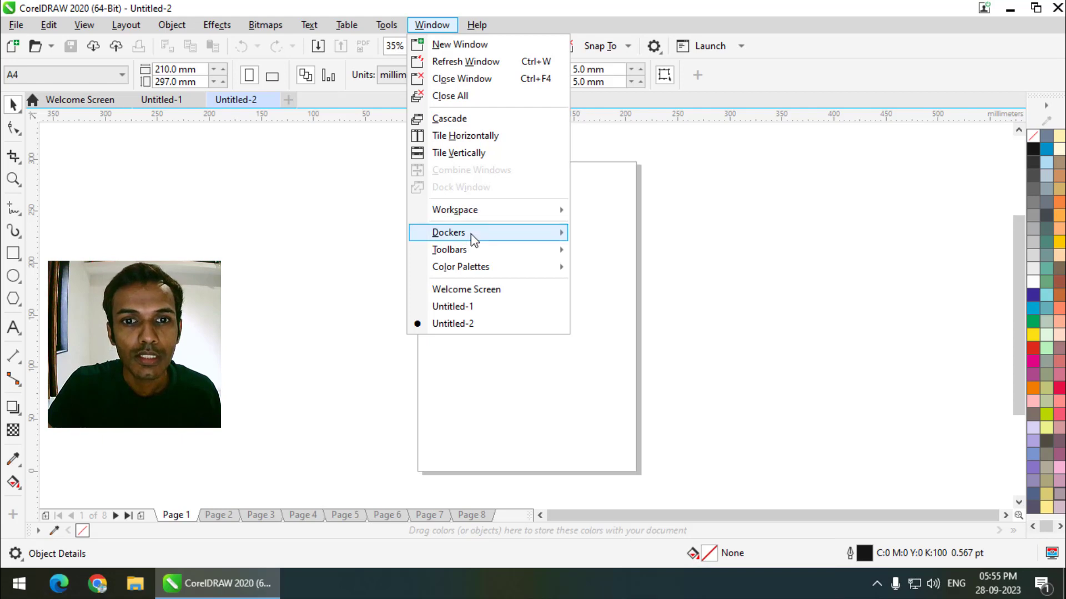
click(622, 32)
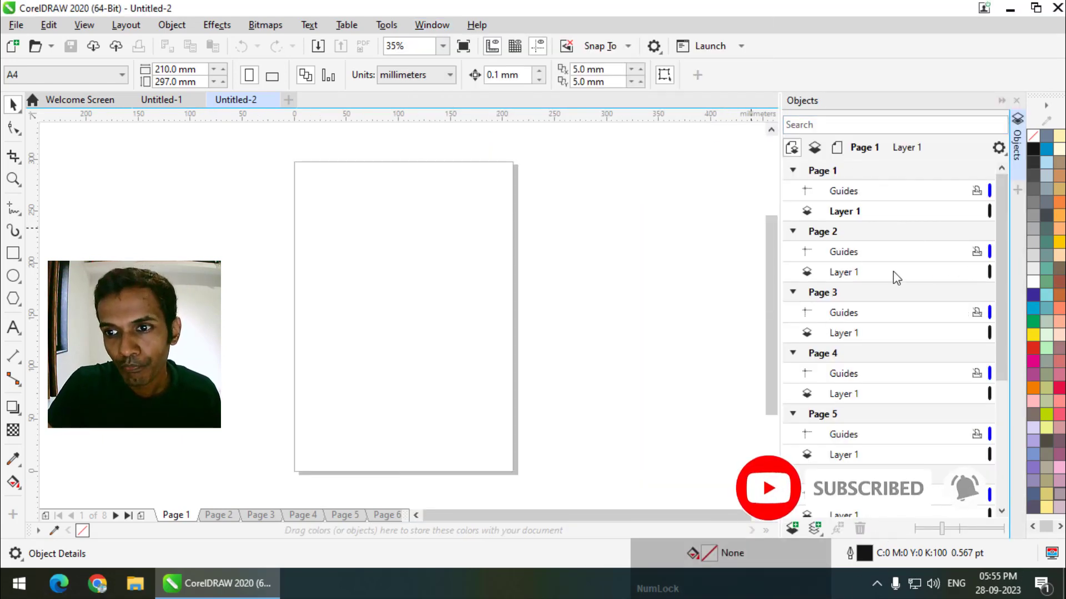
click(1005, 304)
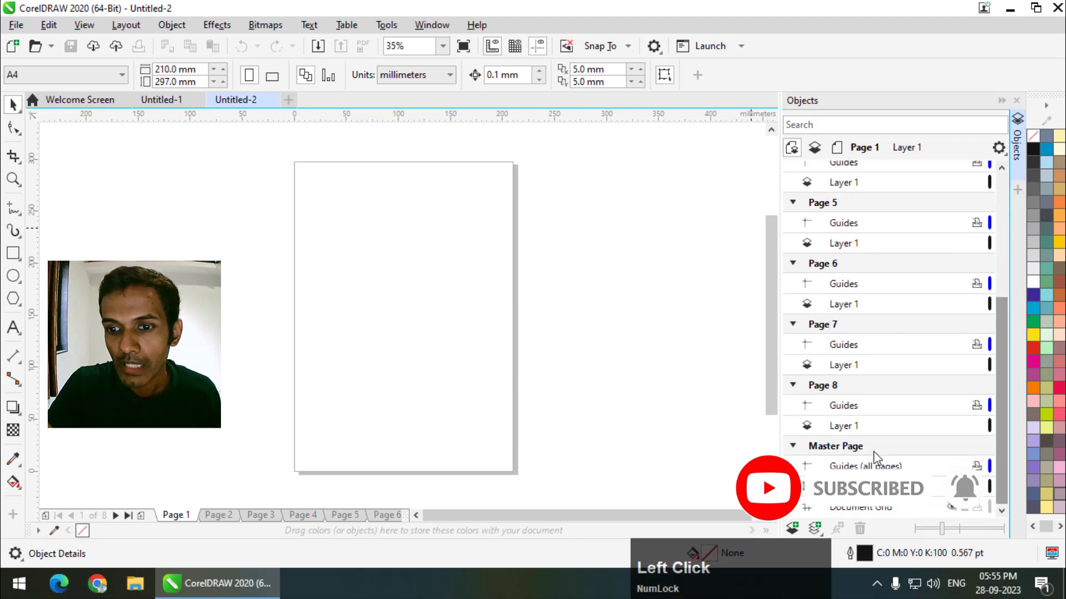
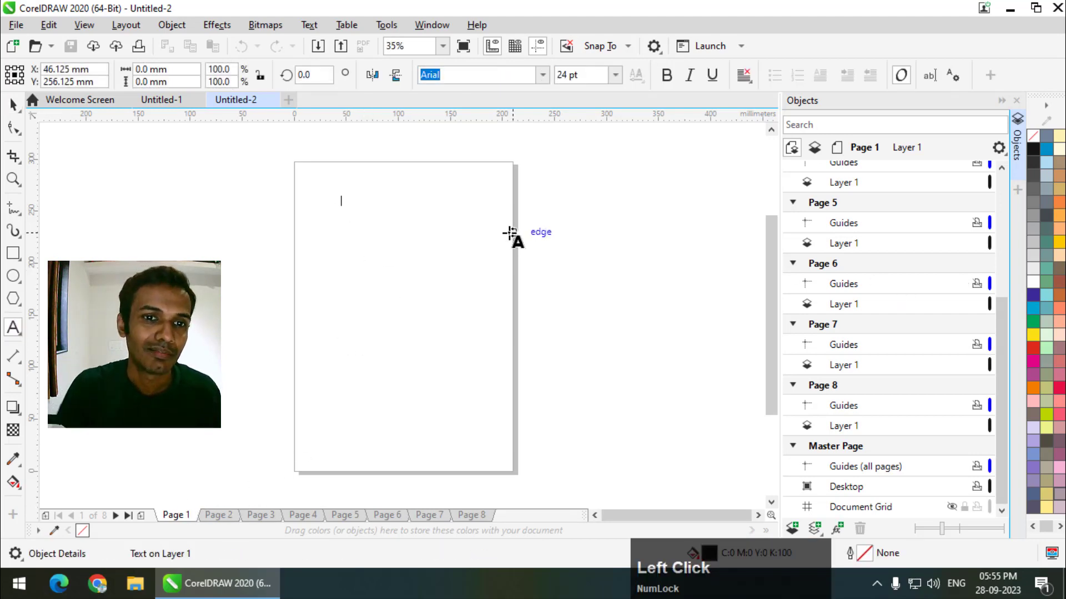
Enter the artistic text 'Graphics Den', enlarge it and place it near the top of page 1.
text(raphics)
key(space)
text(en)
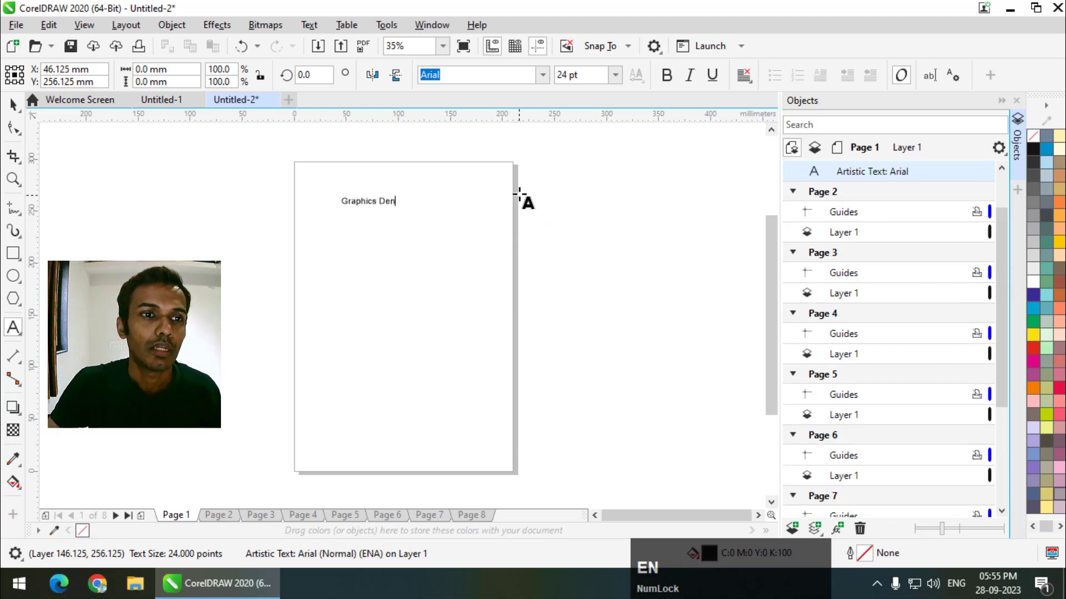
click(18, 108)
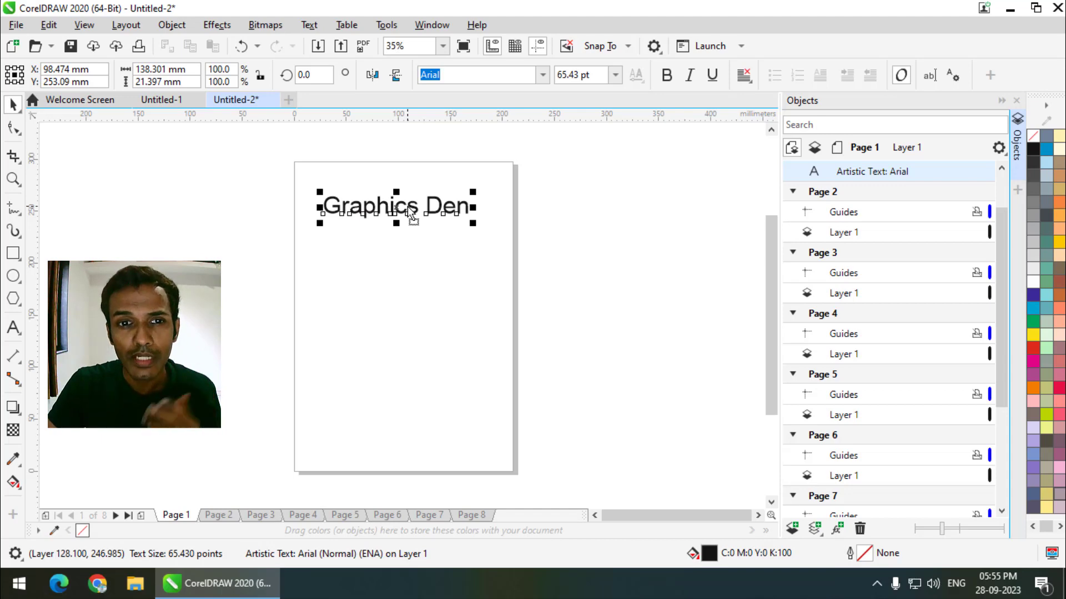
click(388, 217)
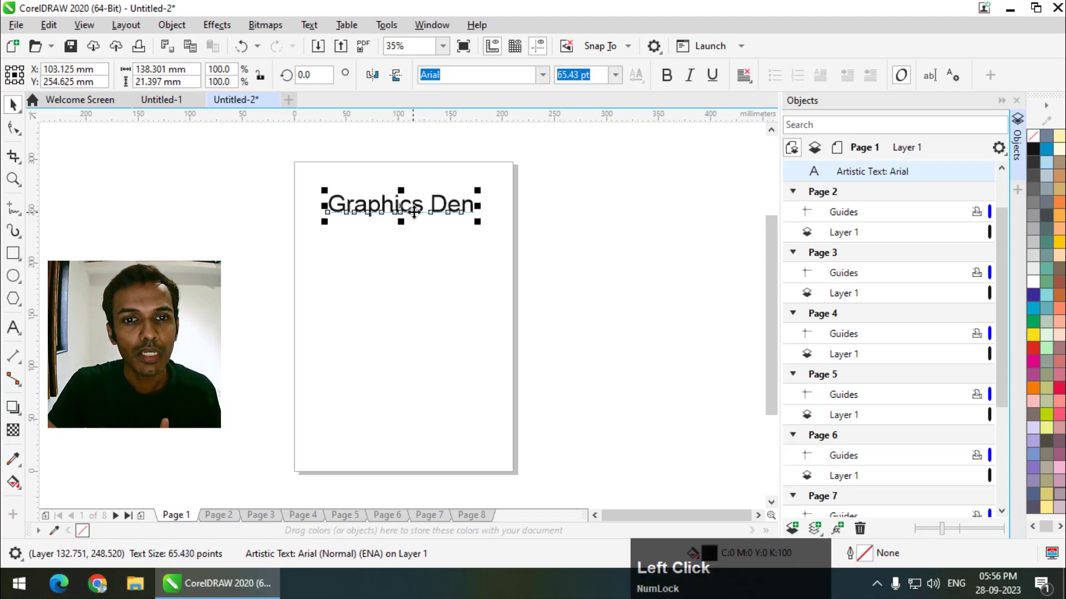
click(228, 520)
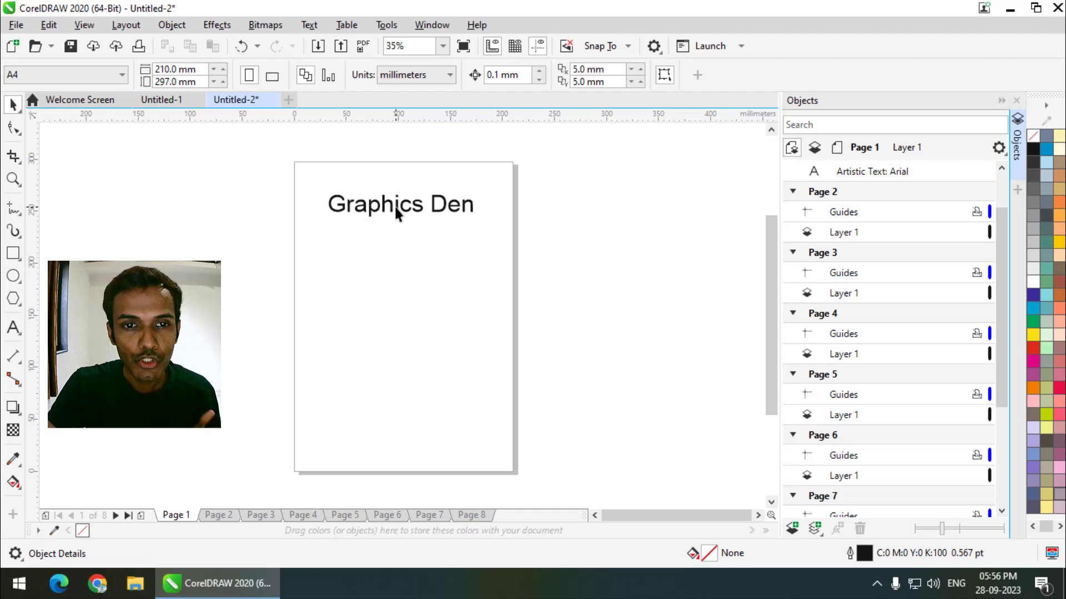
click(399, 212)
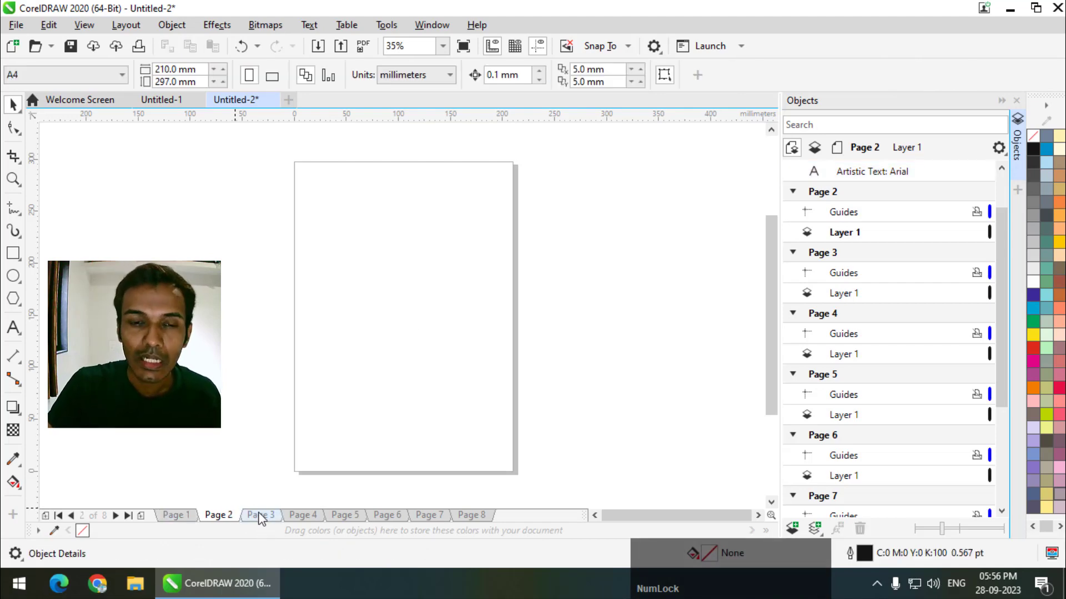
click(261, 517)
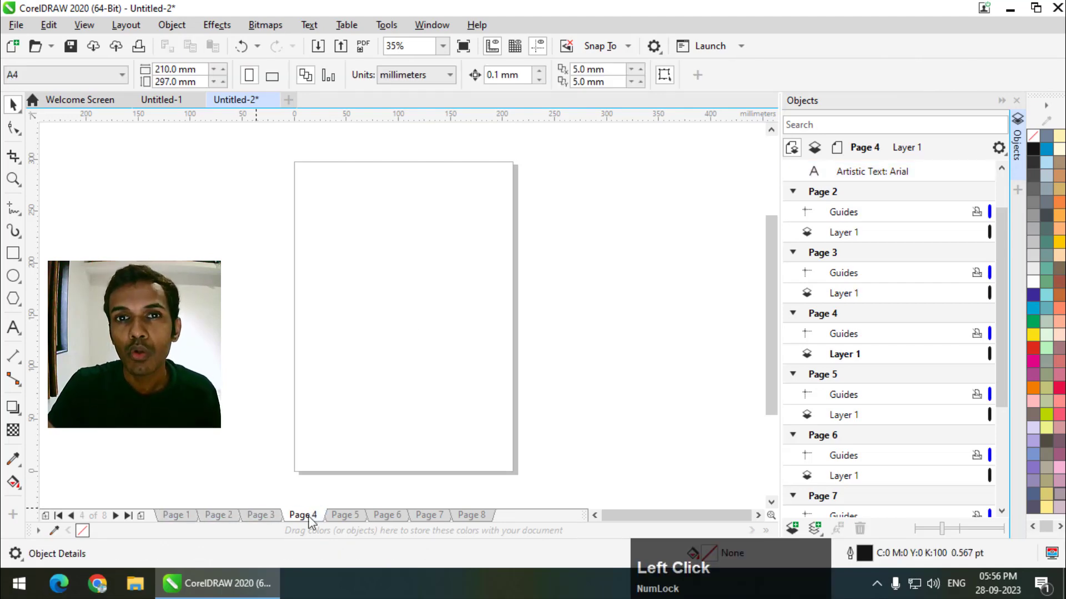
click(311, 522)
click(194, 521)
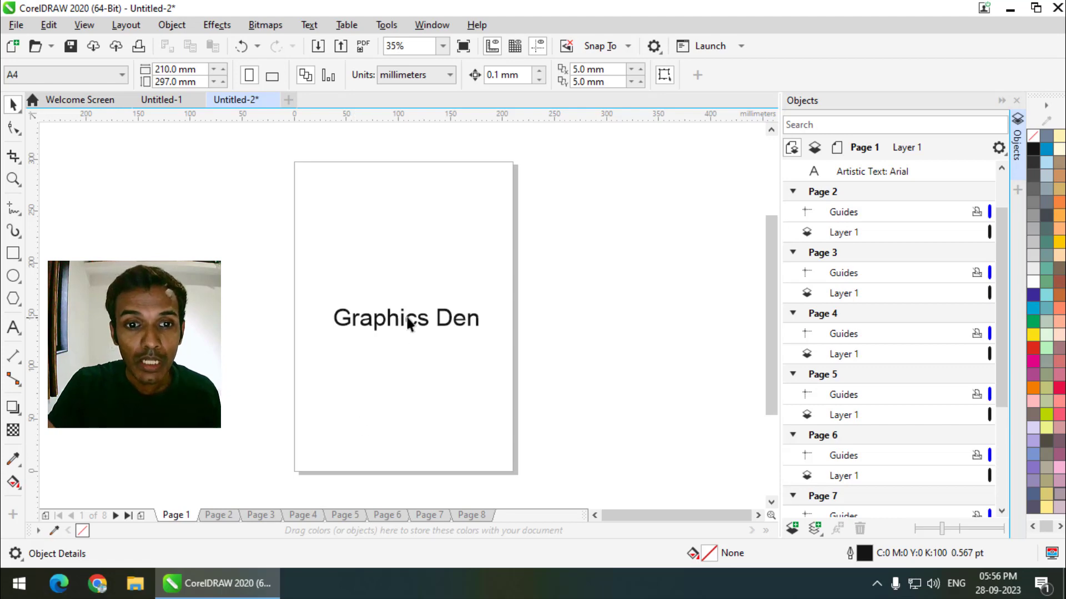
click(412, 294)
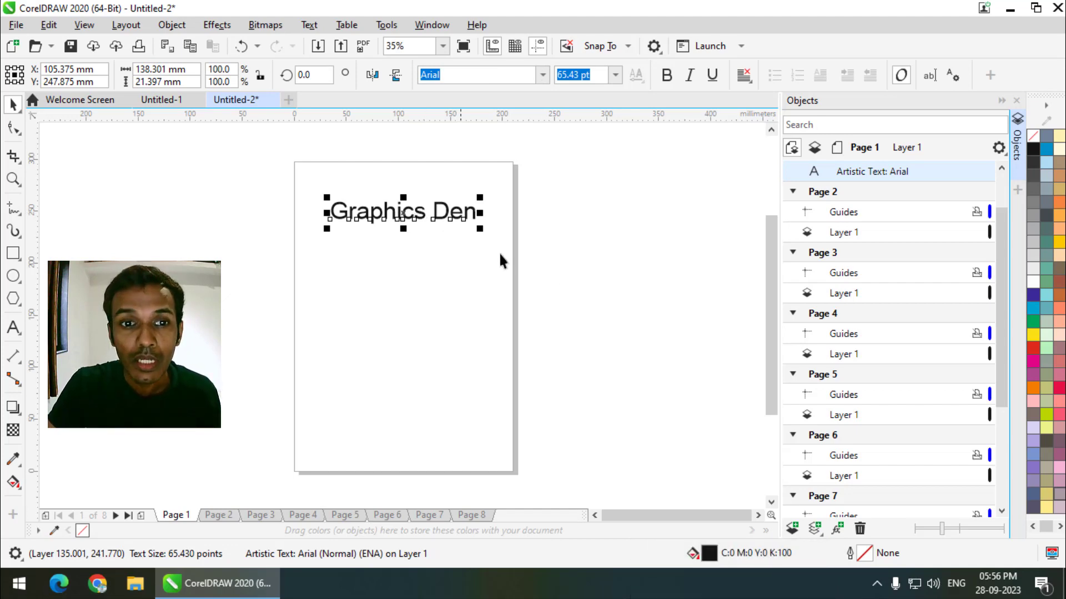
click(563, 292)
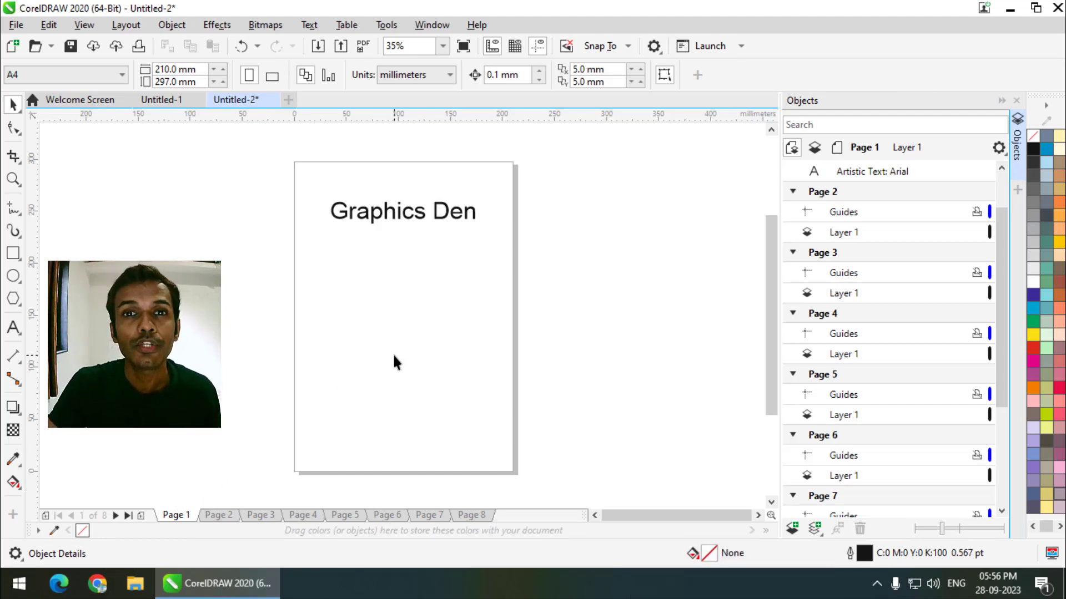
Add a new master layer for all pages under the Master Page.
click(1003, 384)
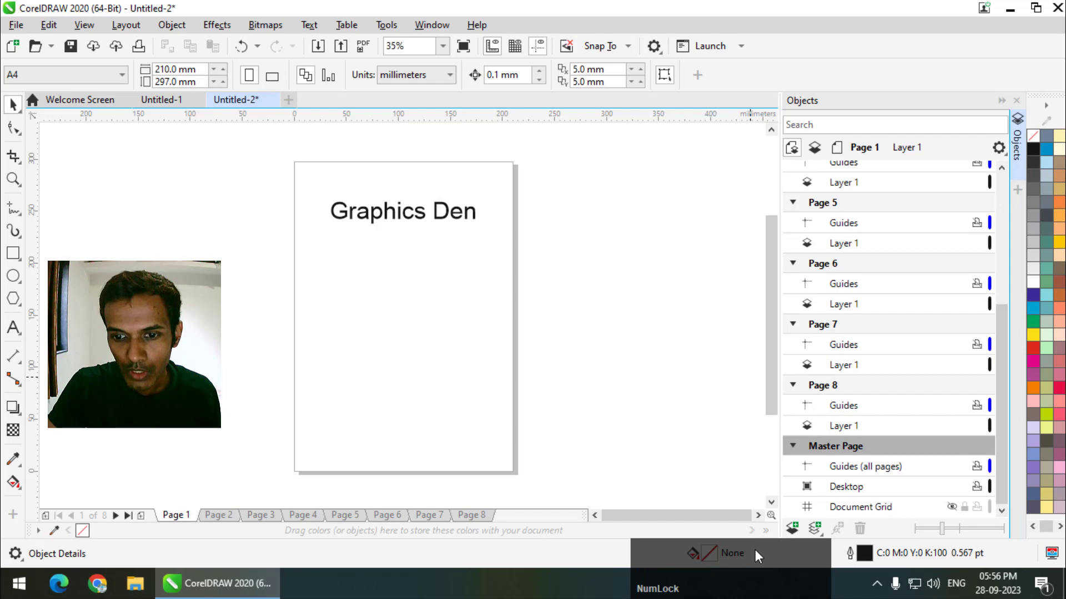
click(675, 556)
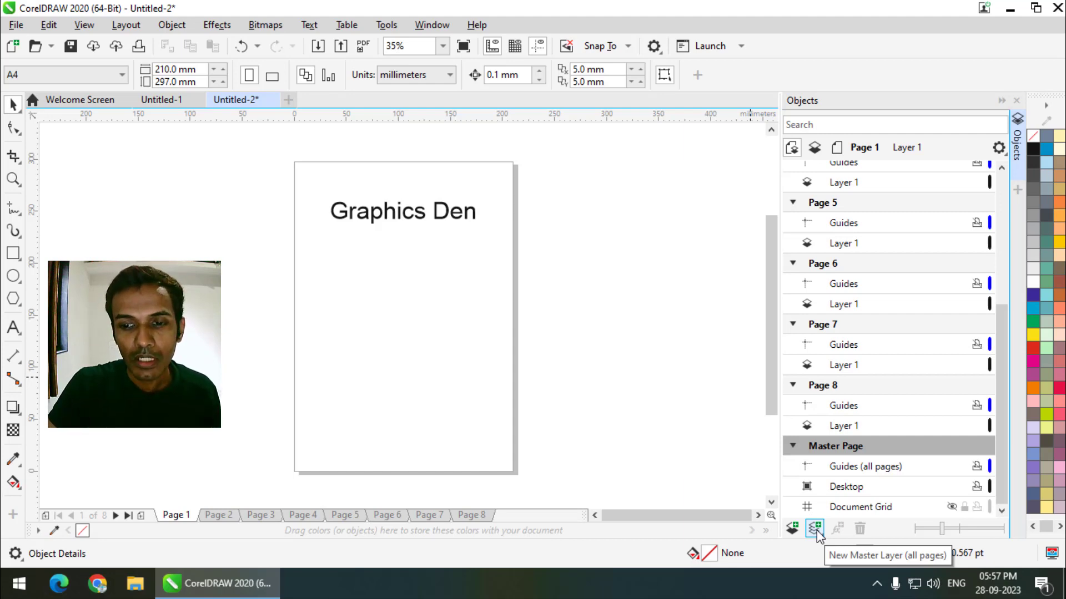
click(819, 535)
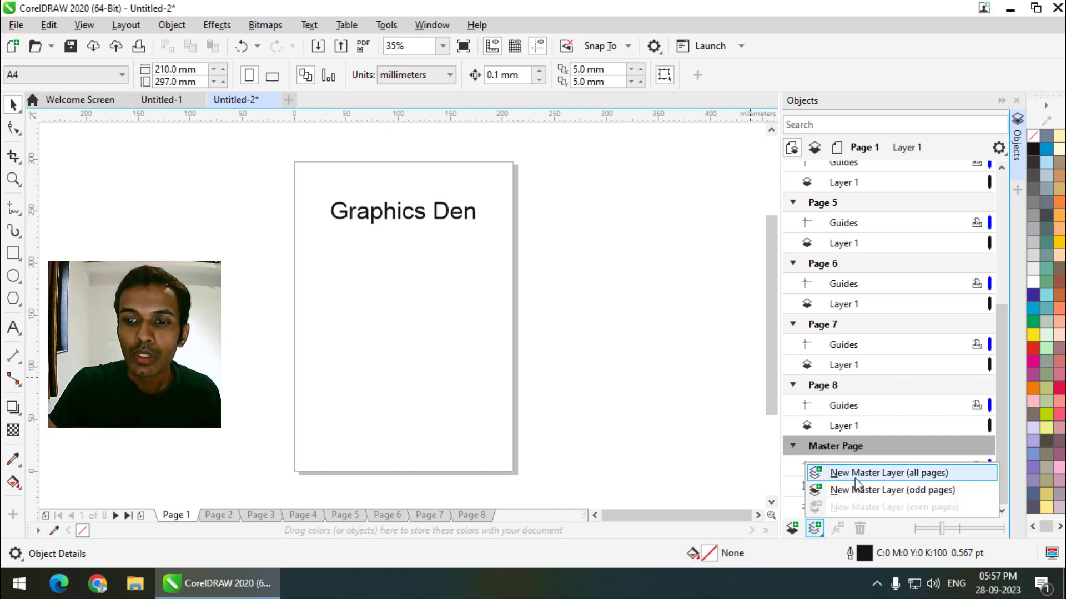
click(922, 477)
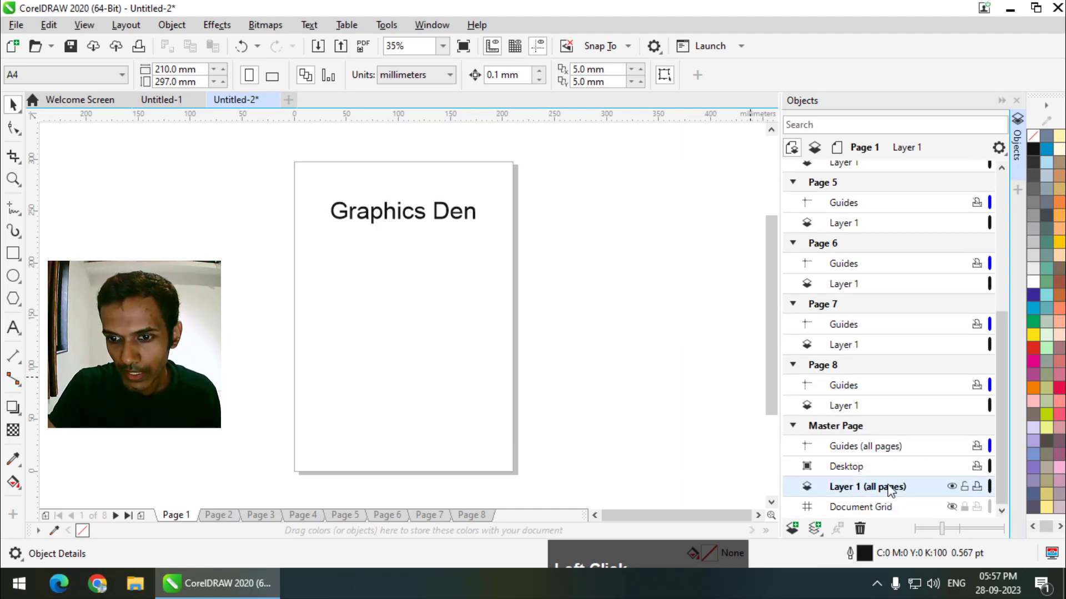
Cut the Graphics Den heading off page 1's Layer 1.
click(365, 223)
key(Delete)
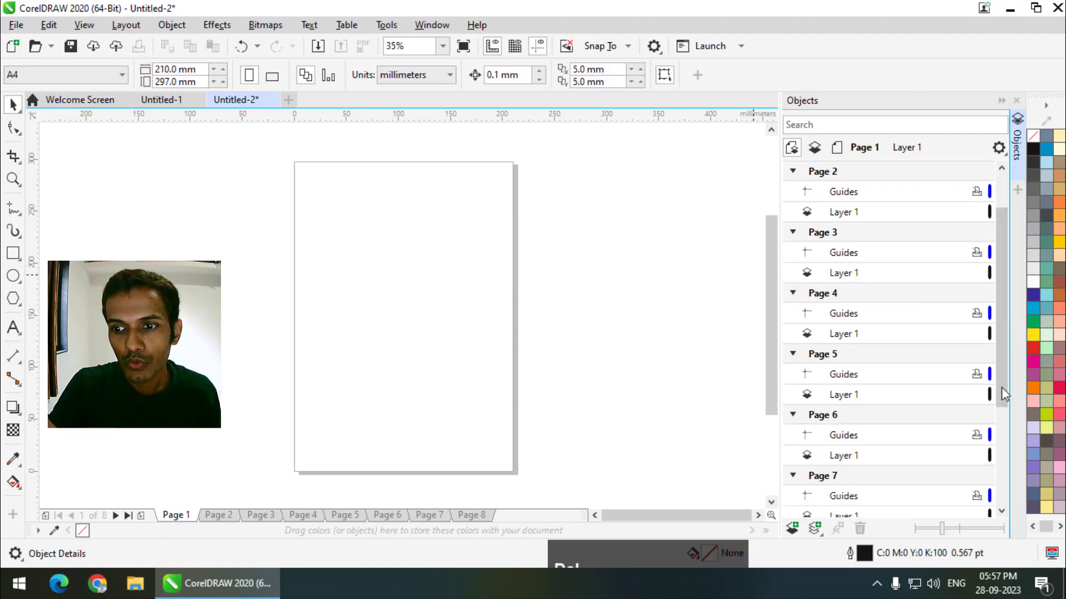
Put the Graphics Den heading on Layer 1 (all pages) near the top centre.
click(1003, 398)
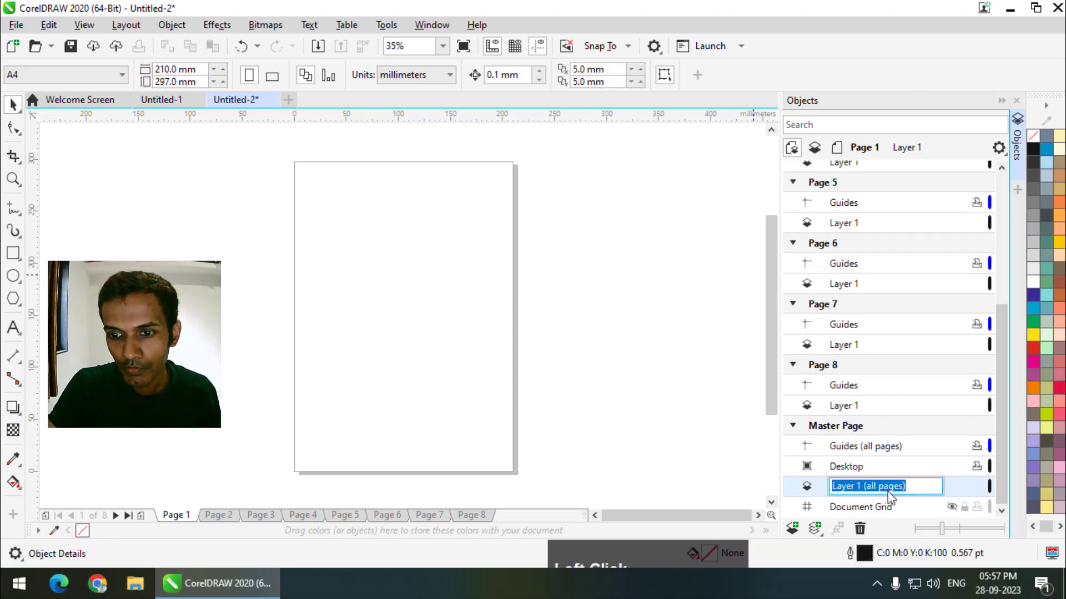
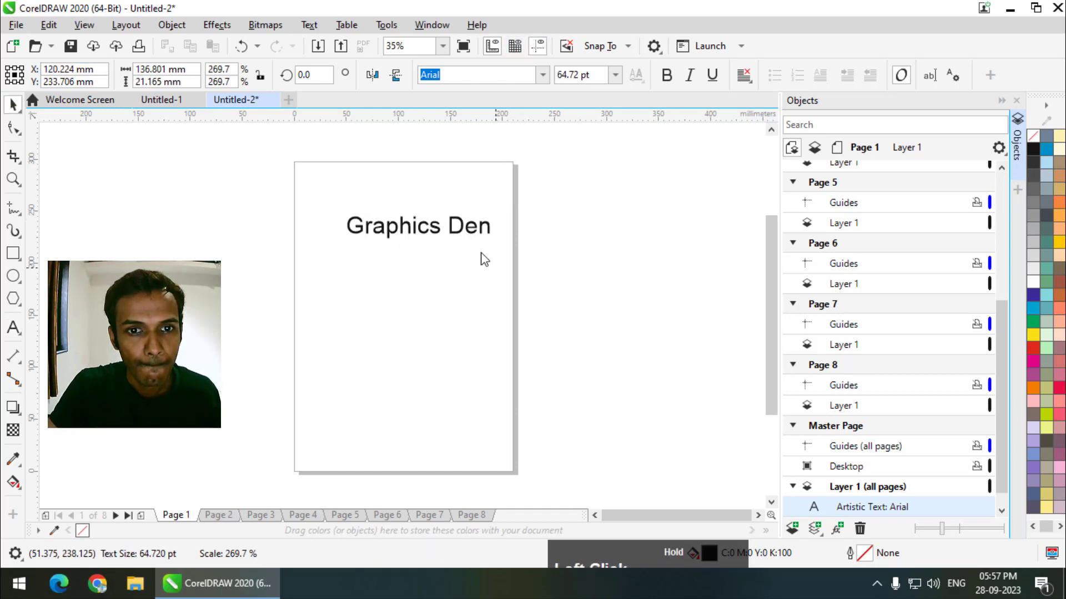
scroll(up, 3)
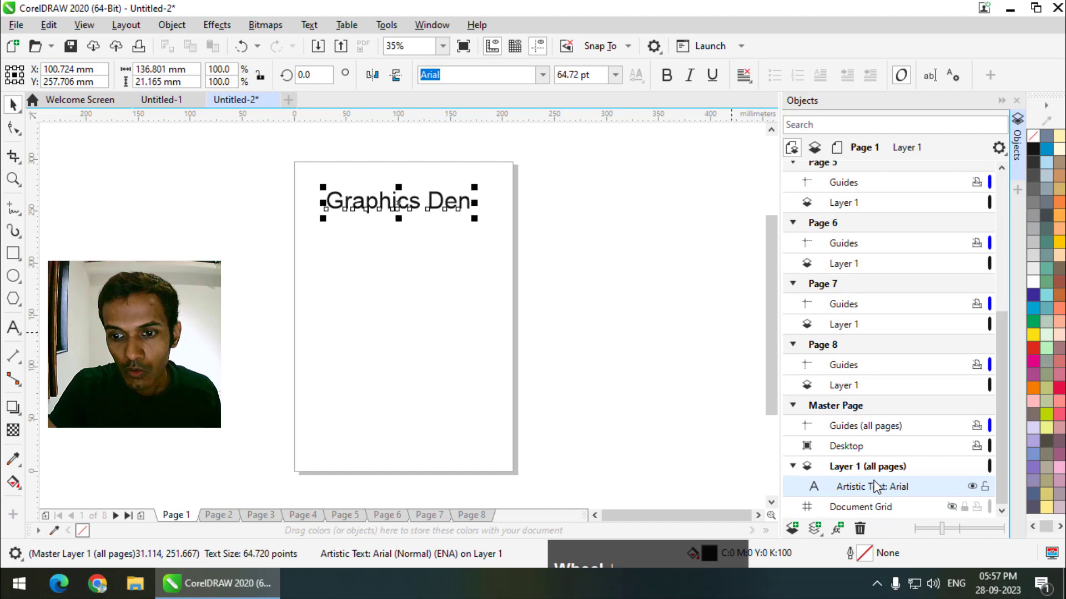
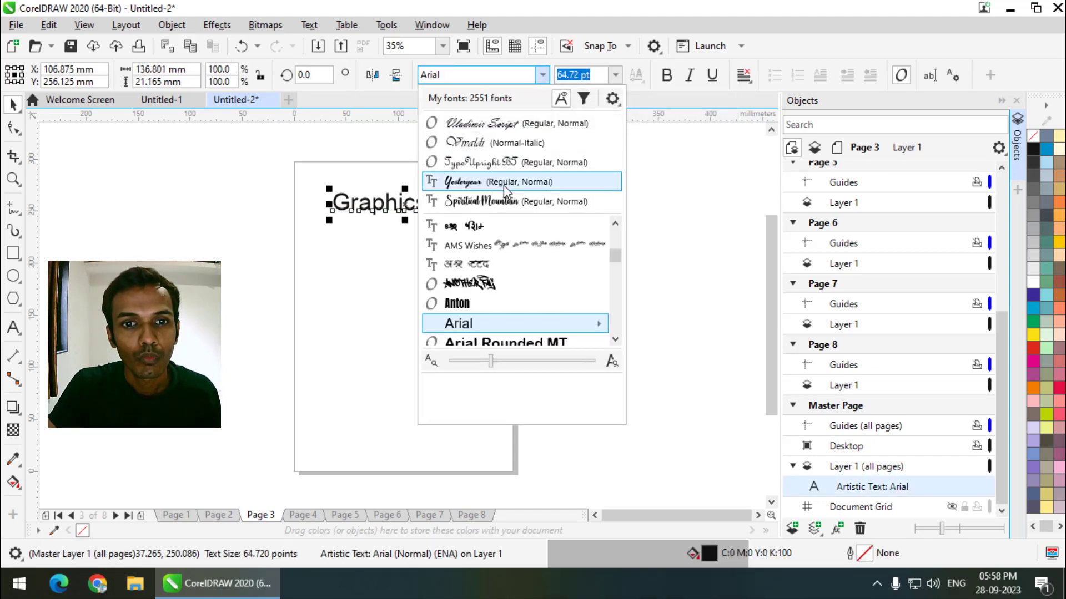
Give the heading the Yesteryear font and magenta colour, then check it on page 2.
click(505, 190)
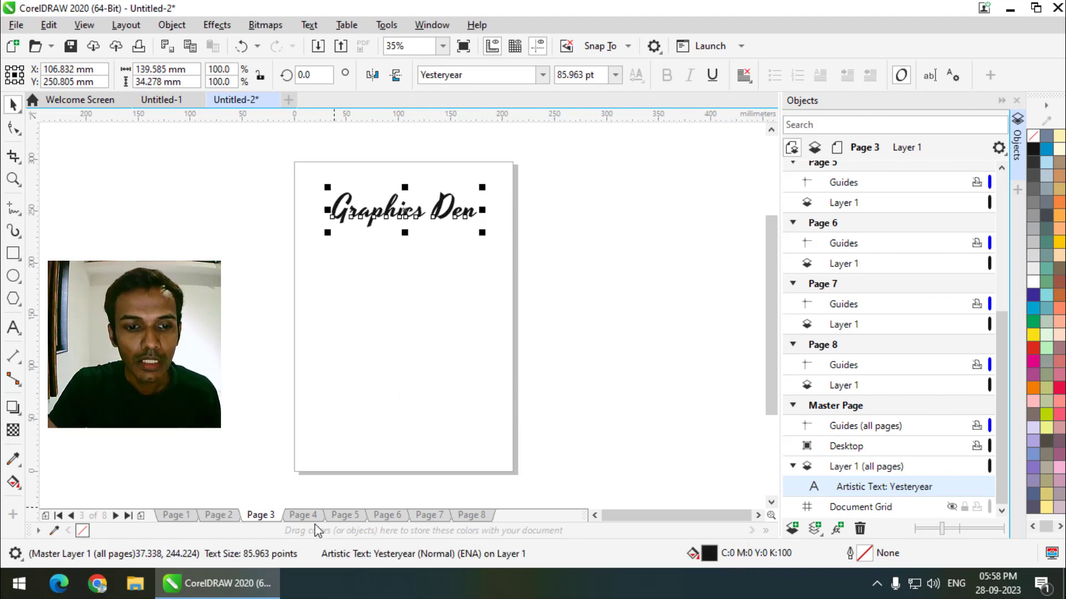
click(319, 520)
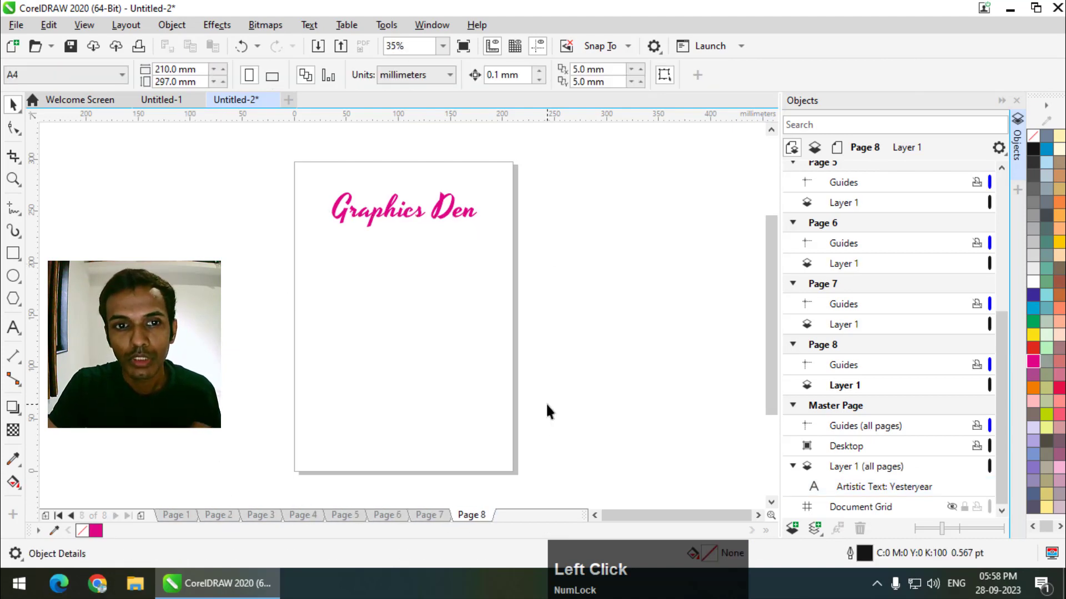
click(184, 521)
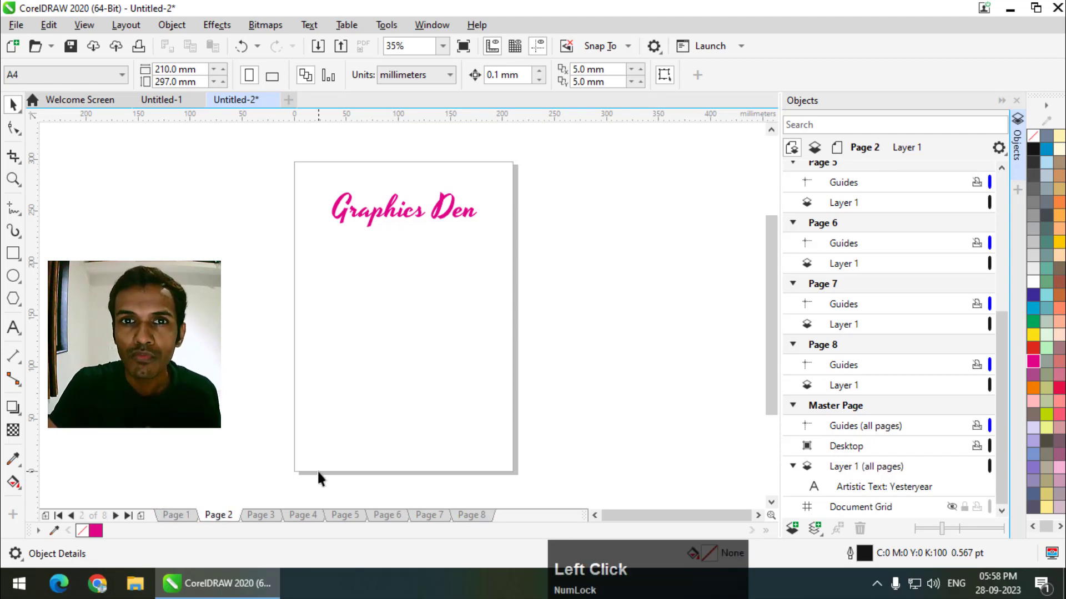
click(411, 215)
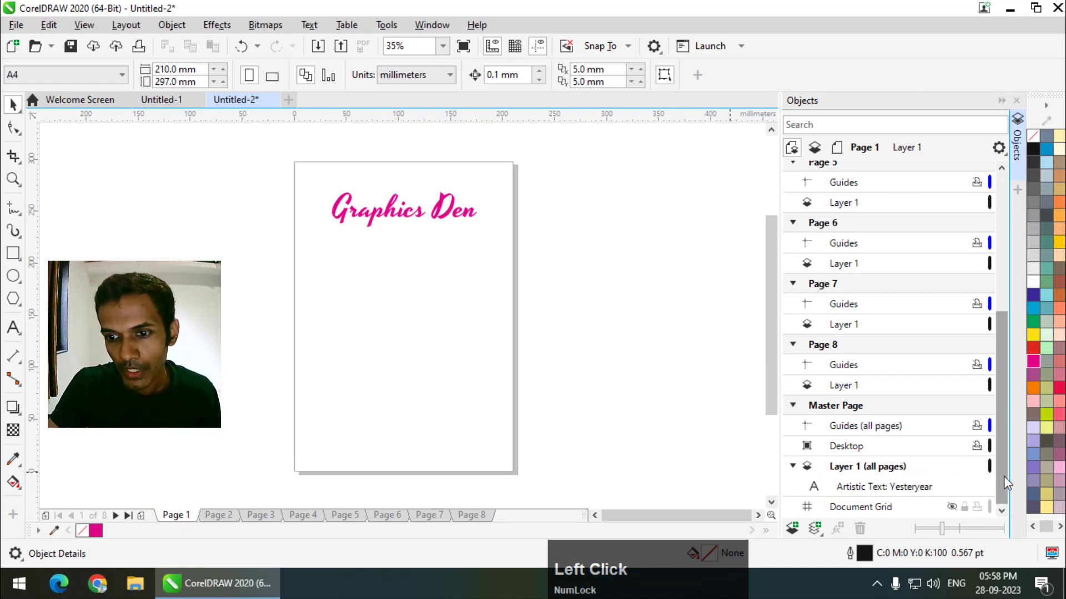
scroll(down, 3)
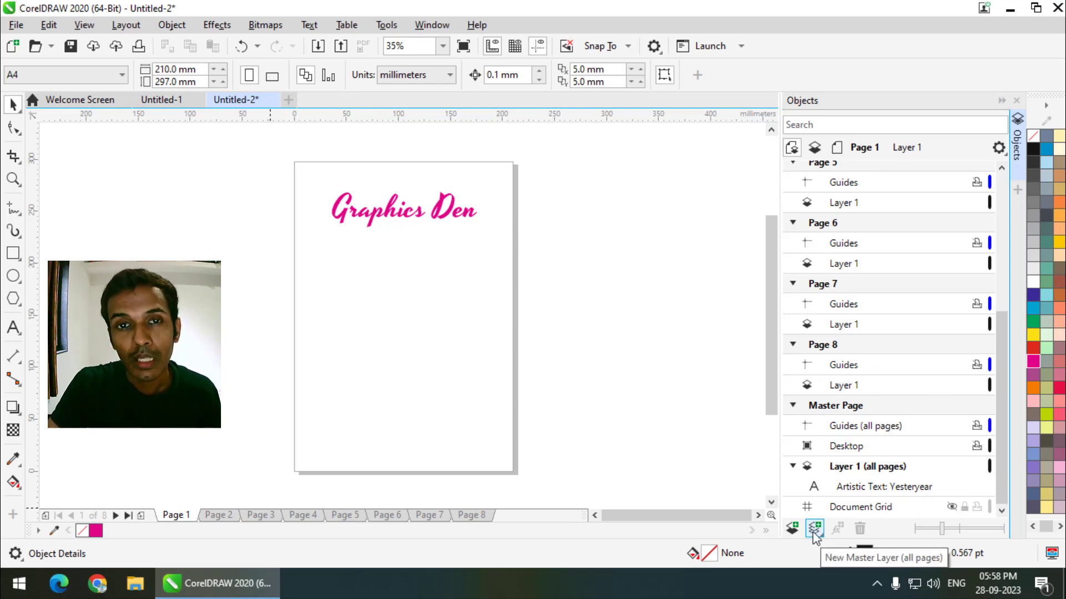
click(814, 536)
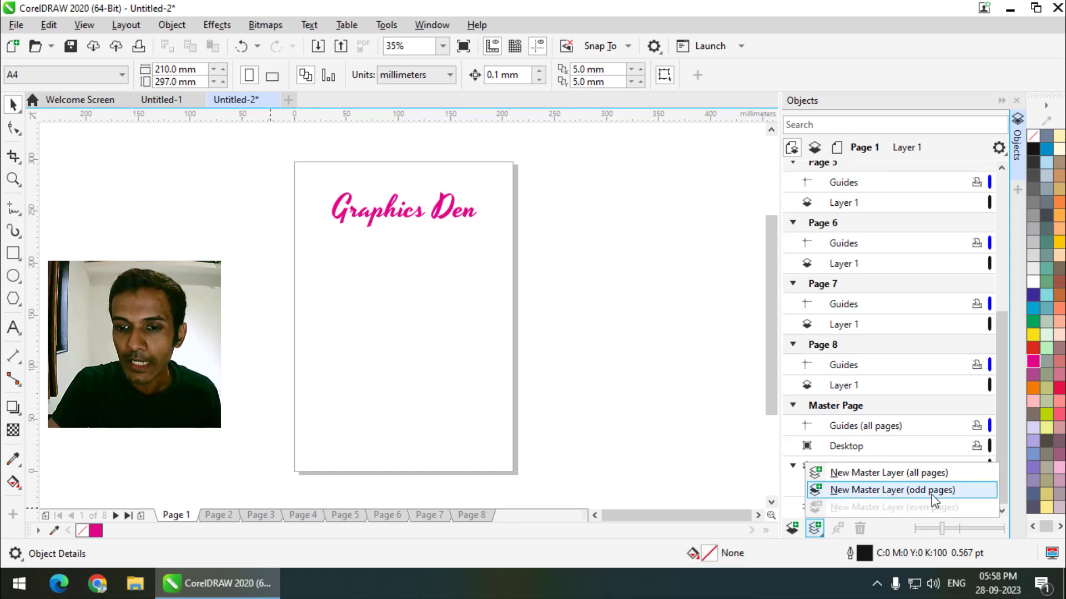
click(626, 366)
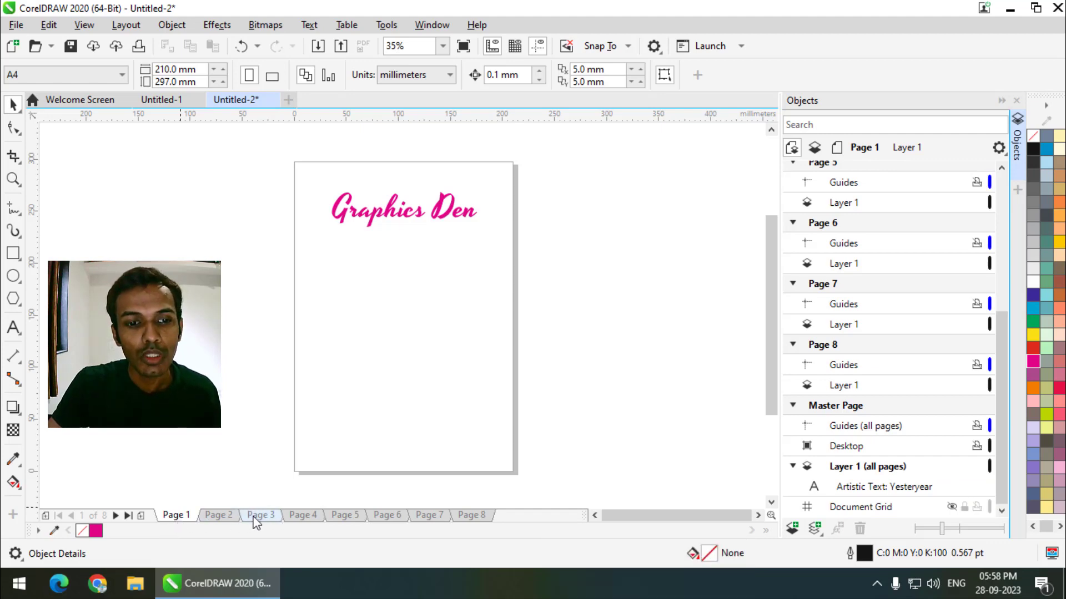
click(261, 521)
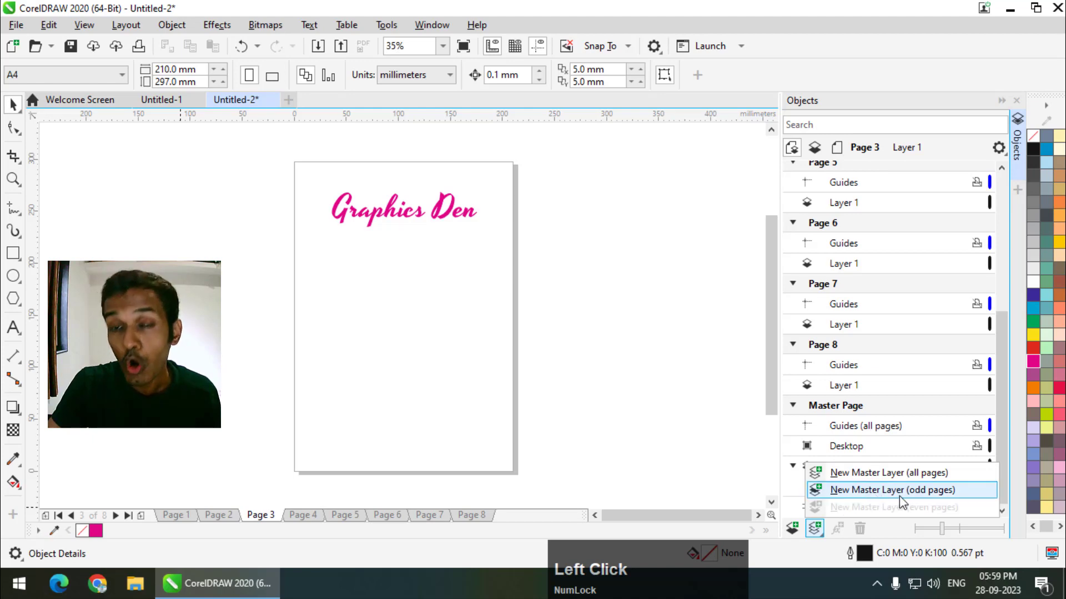
click(236, 519)
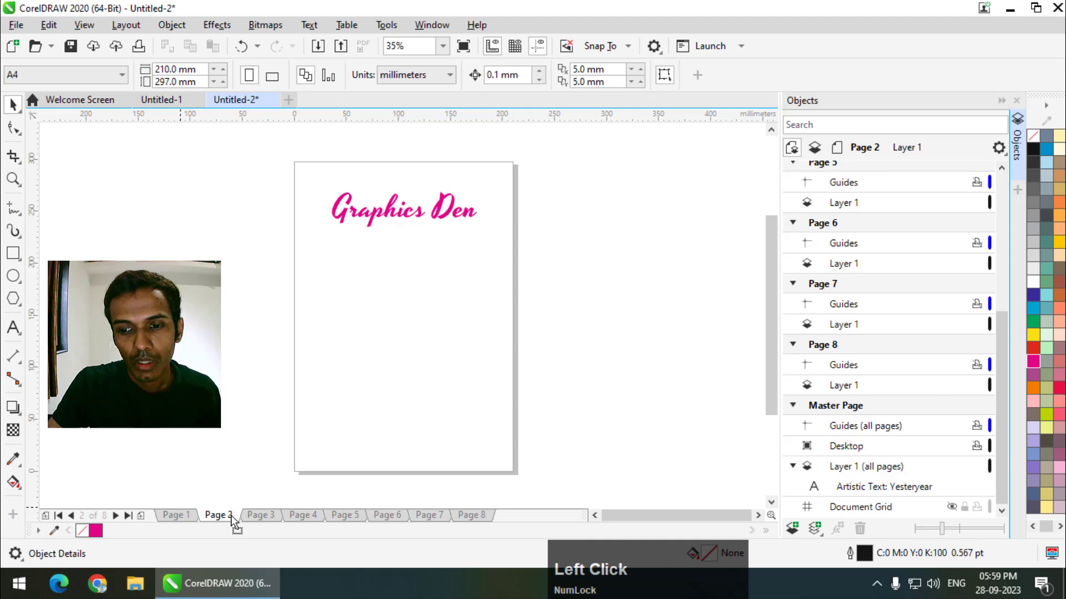
click(822, 534)
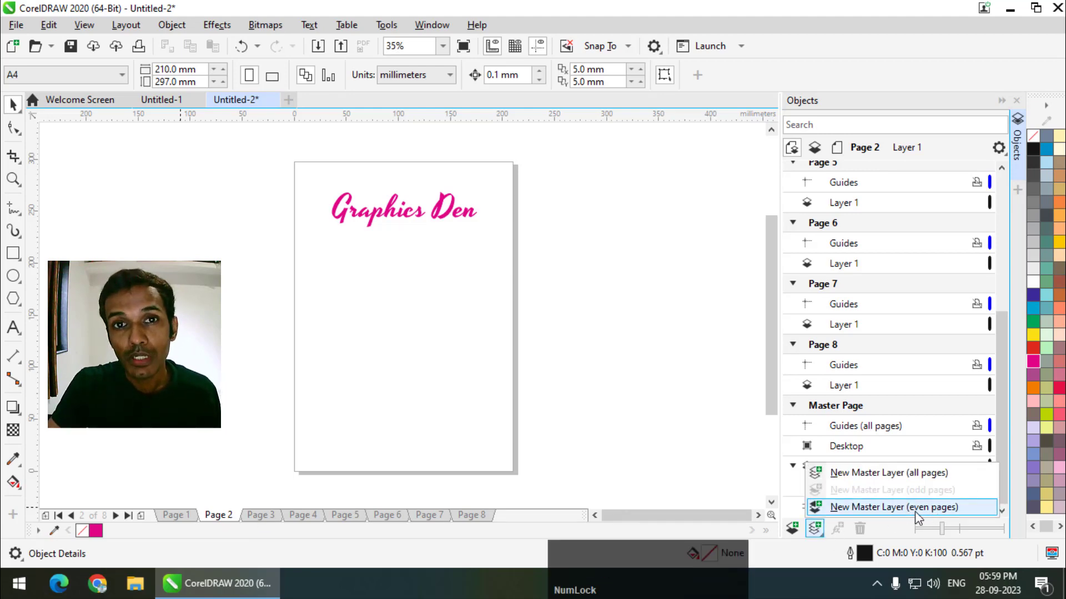
click(347, 426)
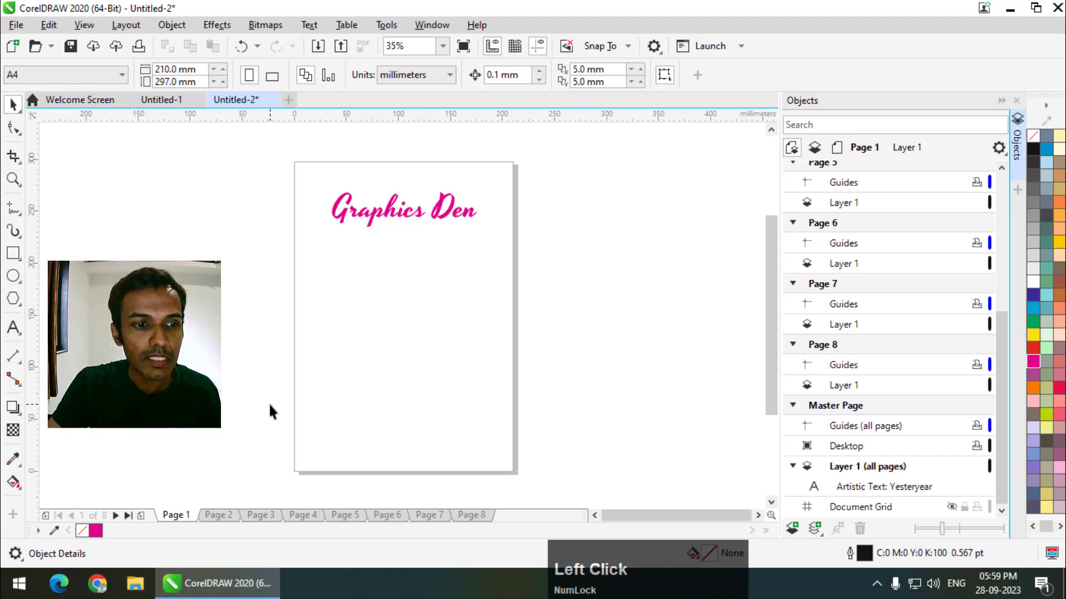
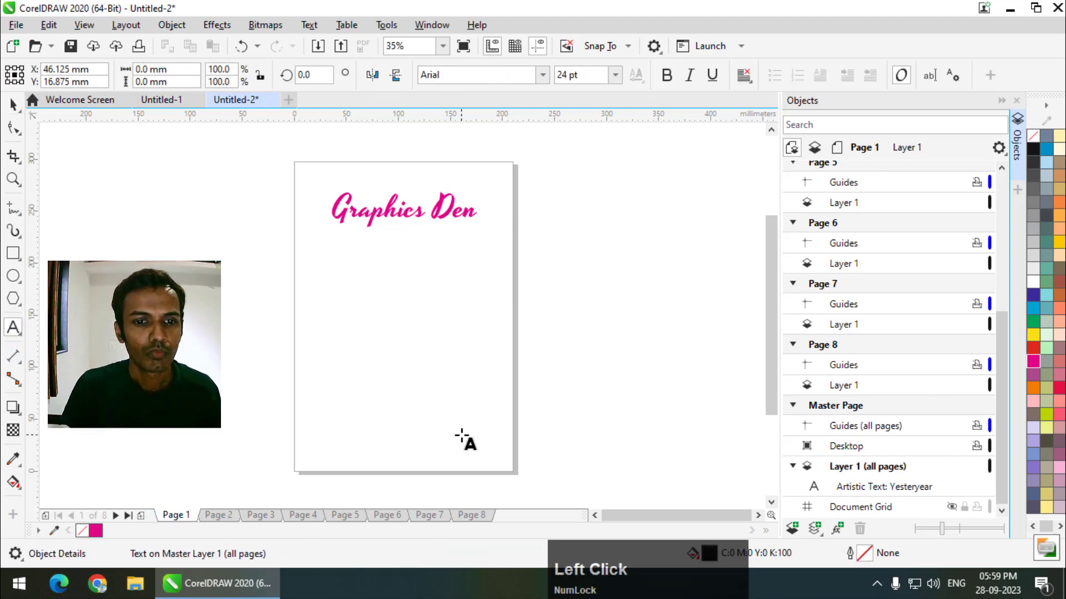
Enter the footer text 'All your graphics in one place' near the bottom of page 1.
text(l)
key(space)
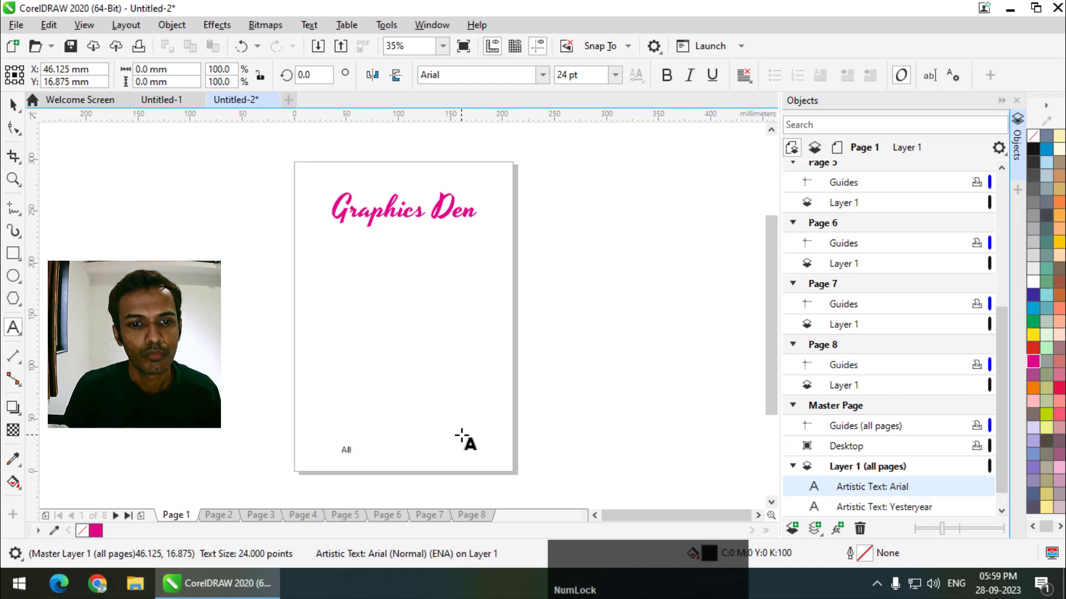
text(your)
key(space)
text(graphics)
key(space)
text(in)
key(space)
text(one)
key(space)
text(place)
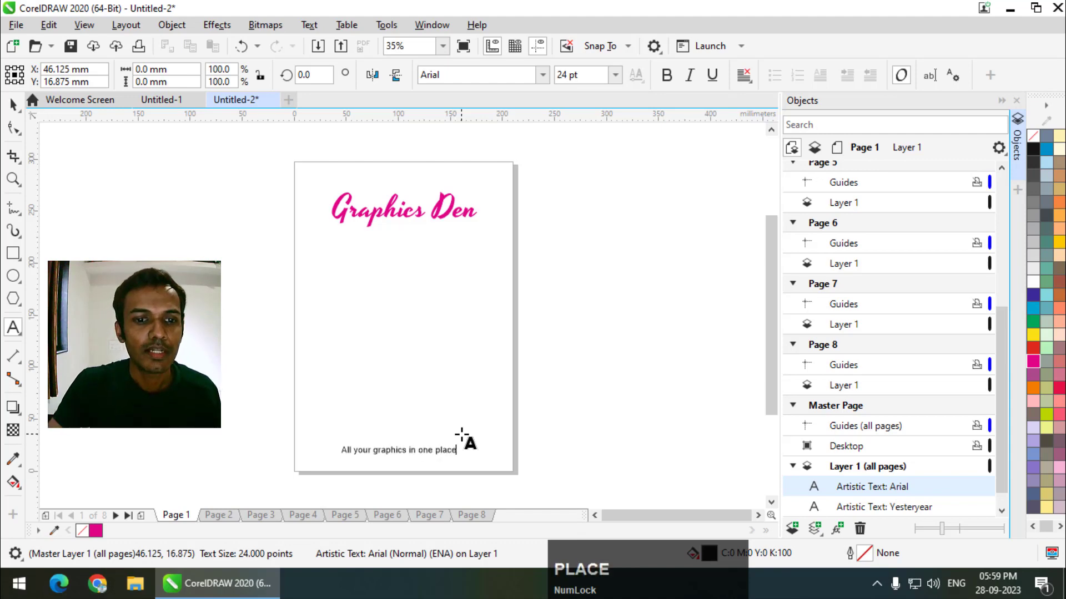
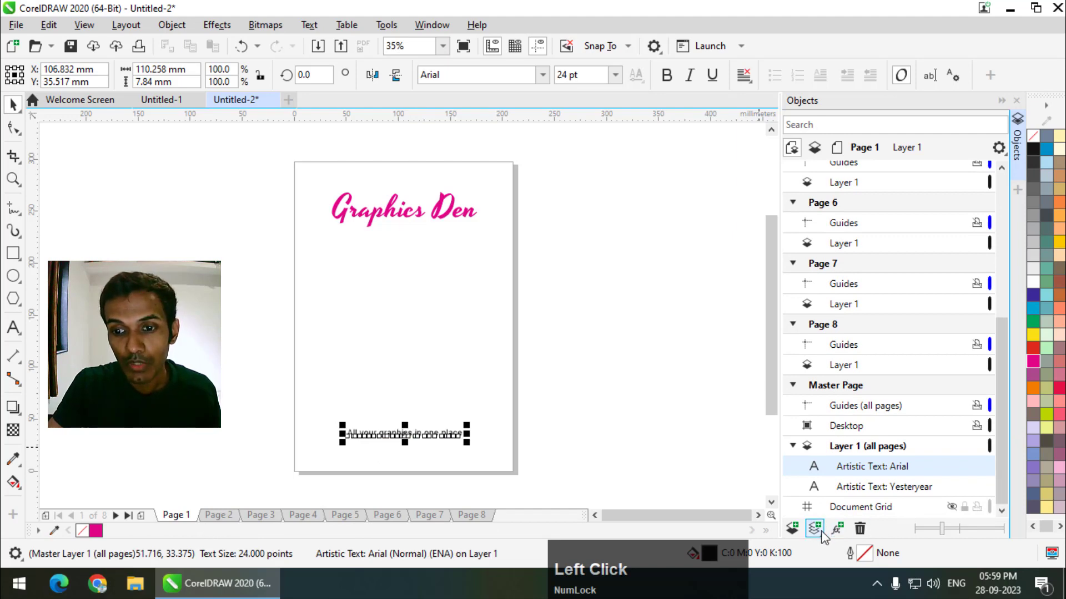
Create an odd-pages master layer and move the footer text onto it.
click(824, 533)
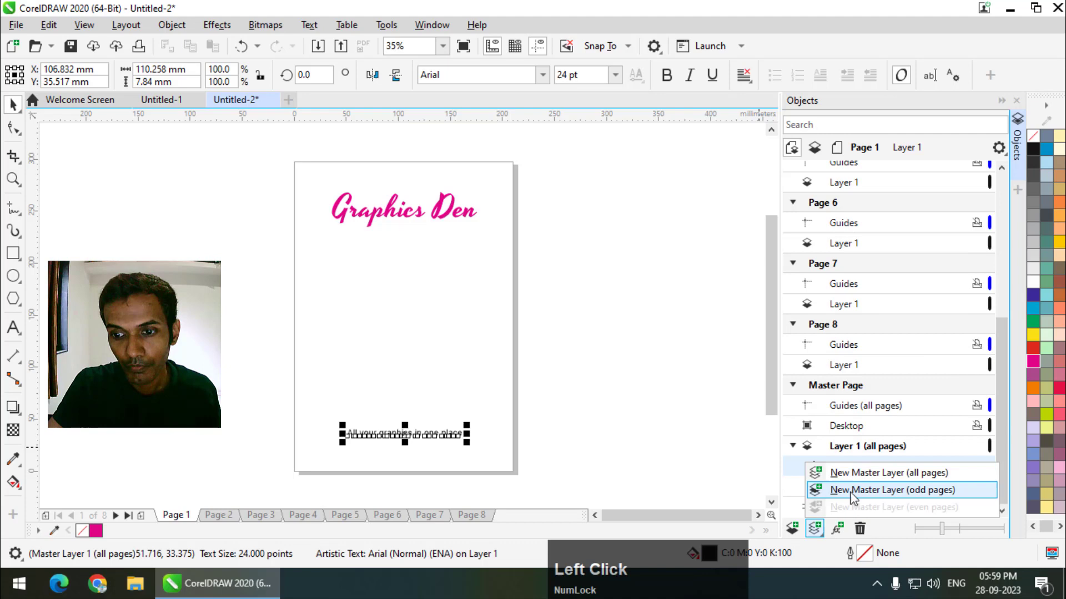
click(855, 497)
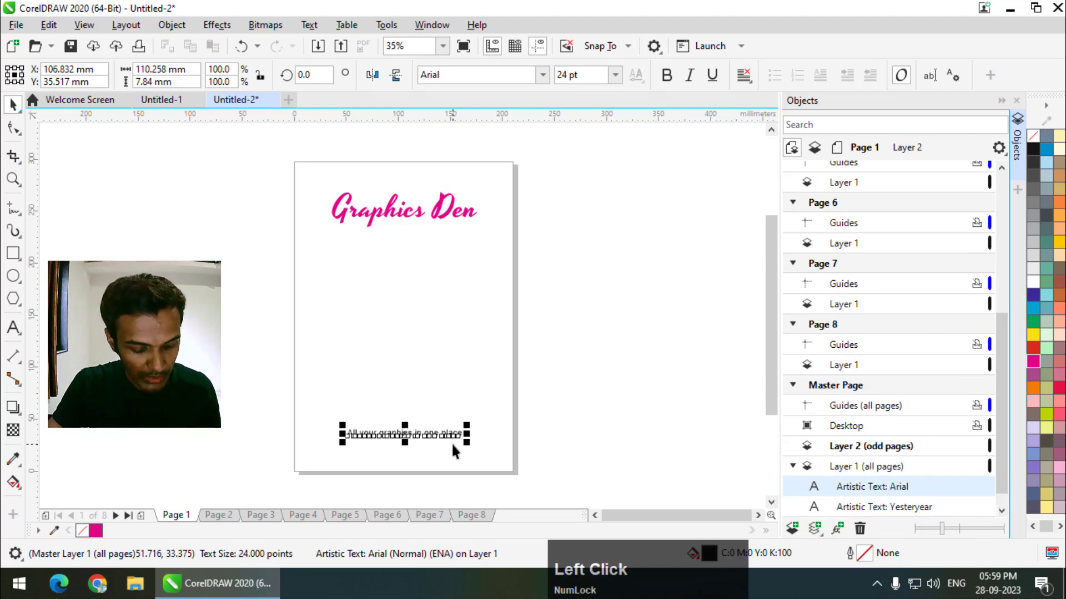
key(ctrl+x)
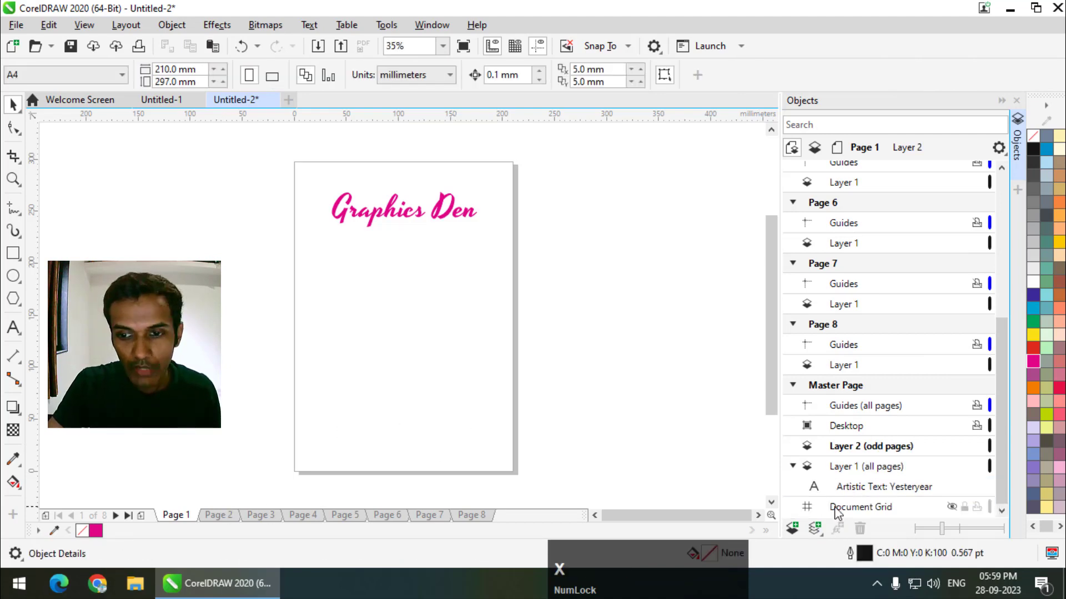
click(1004, 483)
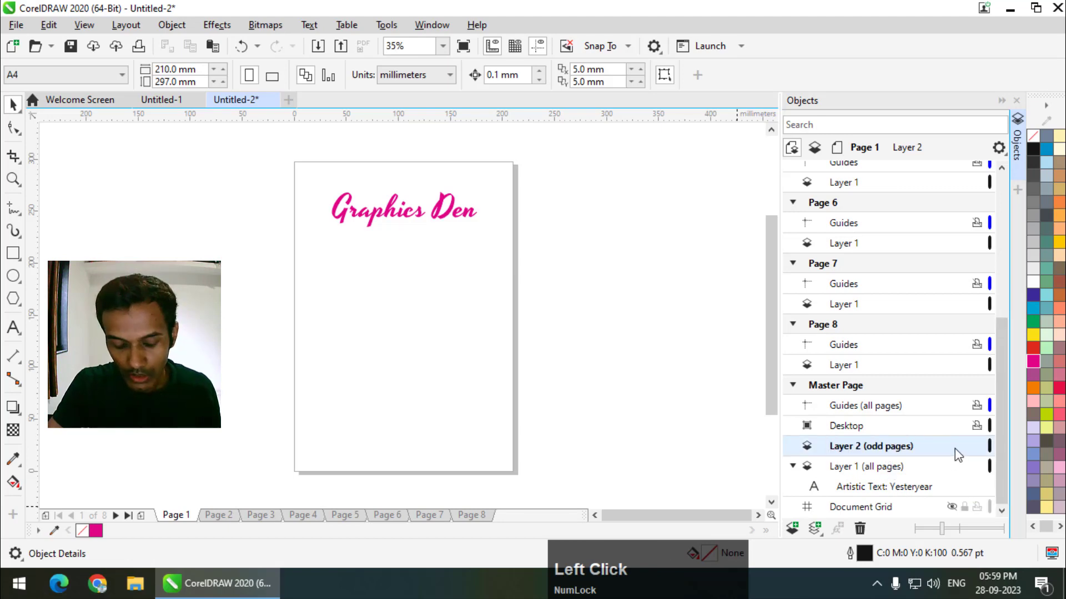
key(ctrl+v)
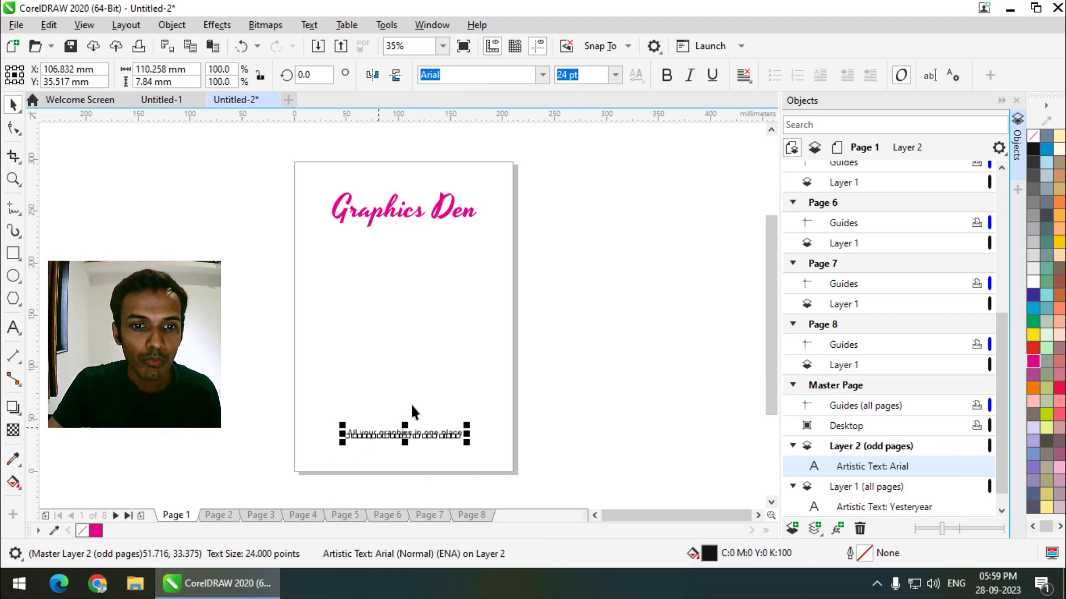
Check pages 2 and 3 to confirm the footer shows on odd pages only.
click(419, 405)
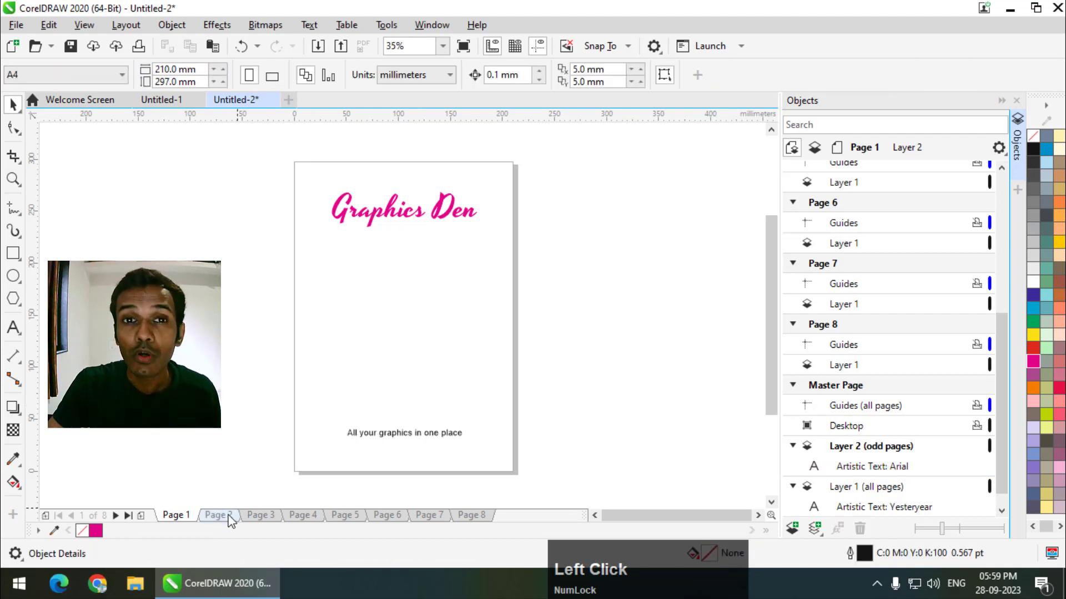
click(230, 520)
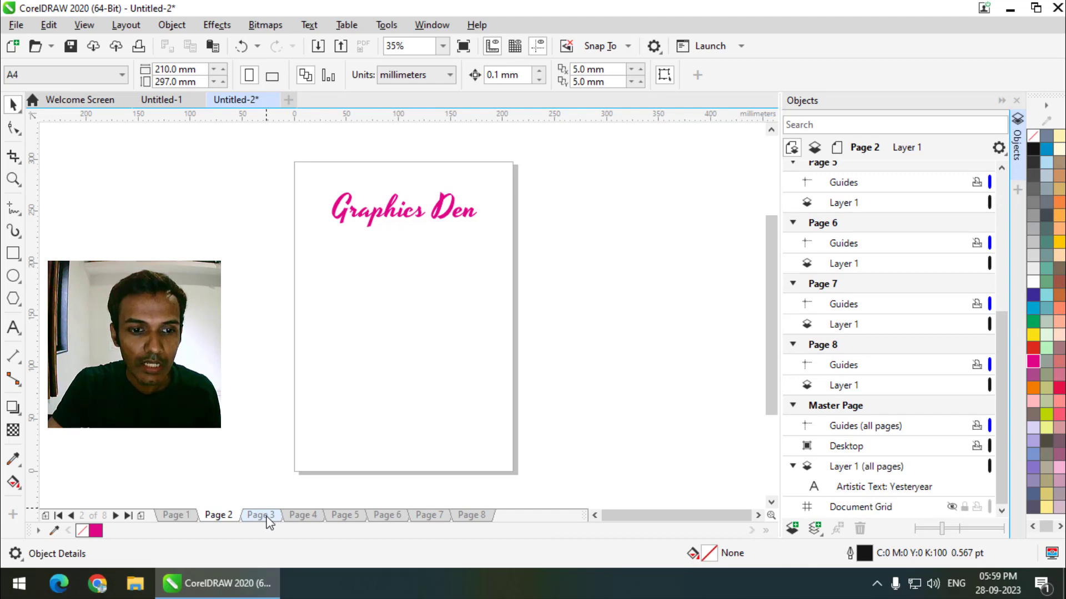
click(269, 521)
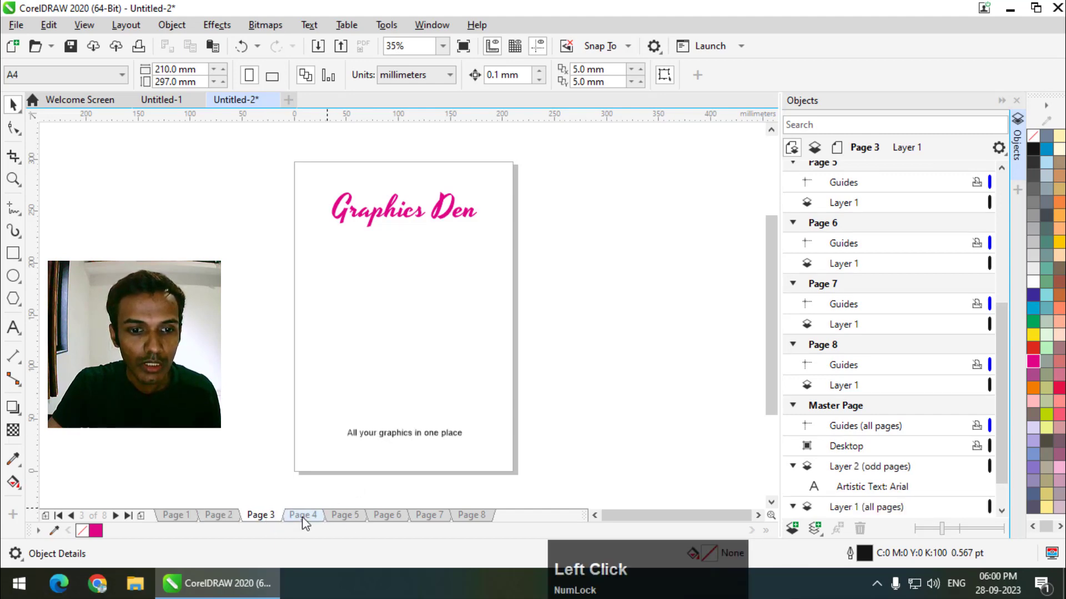
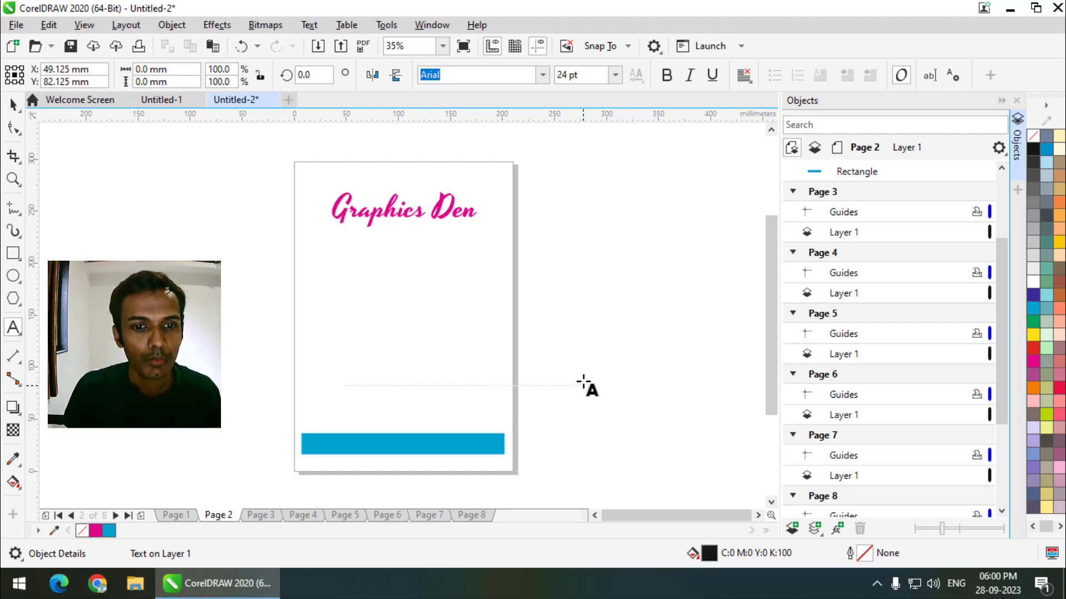
Enter the label text 'Professional Logos' for the blue bar on page 2.
text(reo)
key(BackSpace)
text(ofessional)
key(space)
text(lgos)
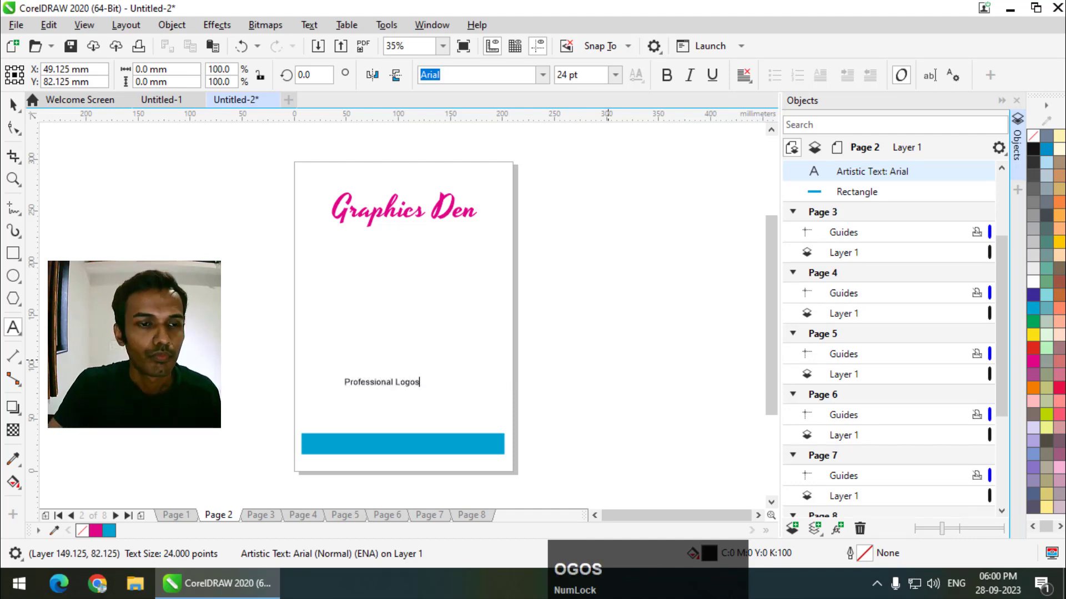
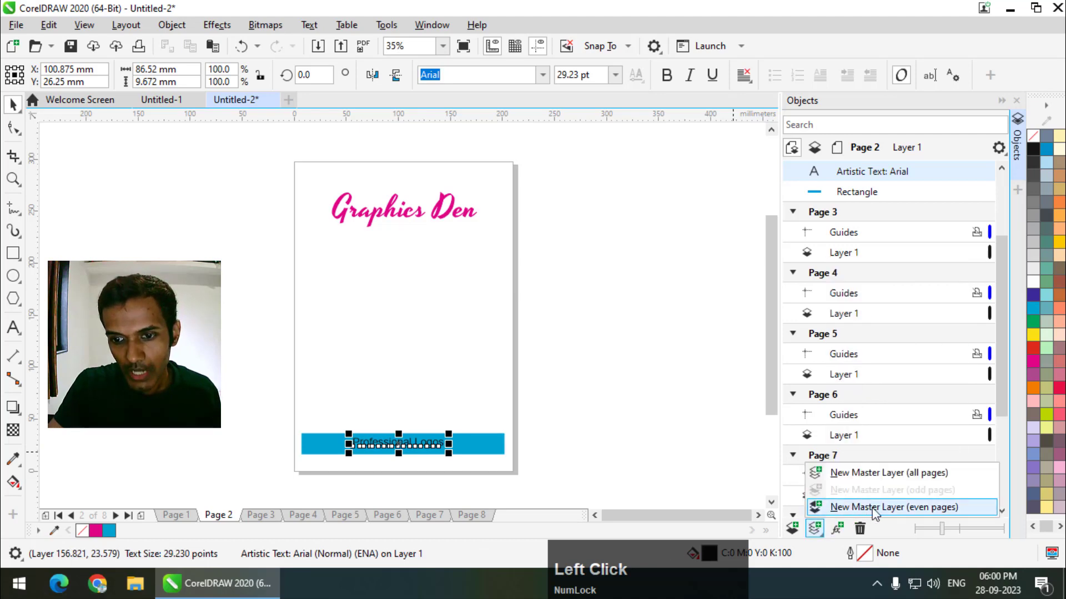
Create an even-pages master layer and cut the blue bar and text from page 2.
click(930, 510)
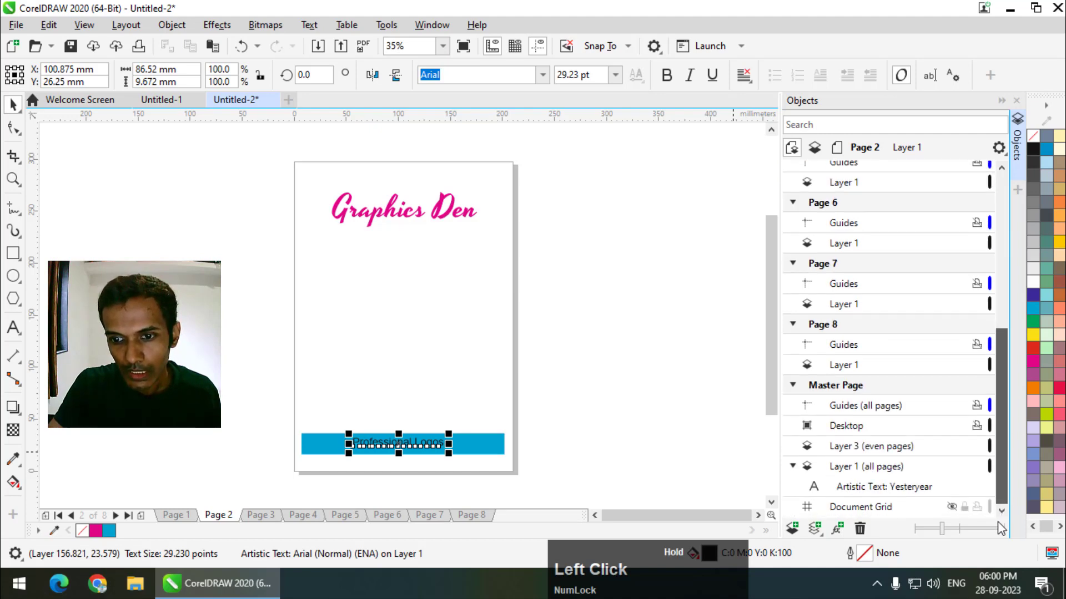
click(893, 454)
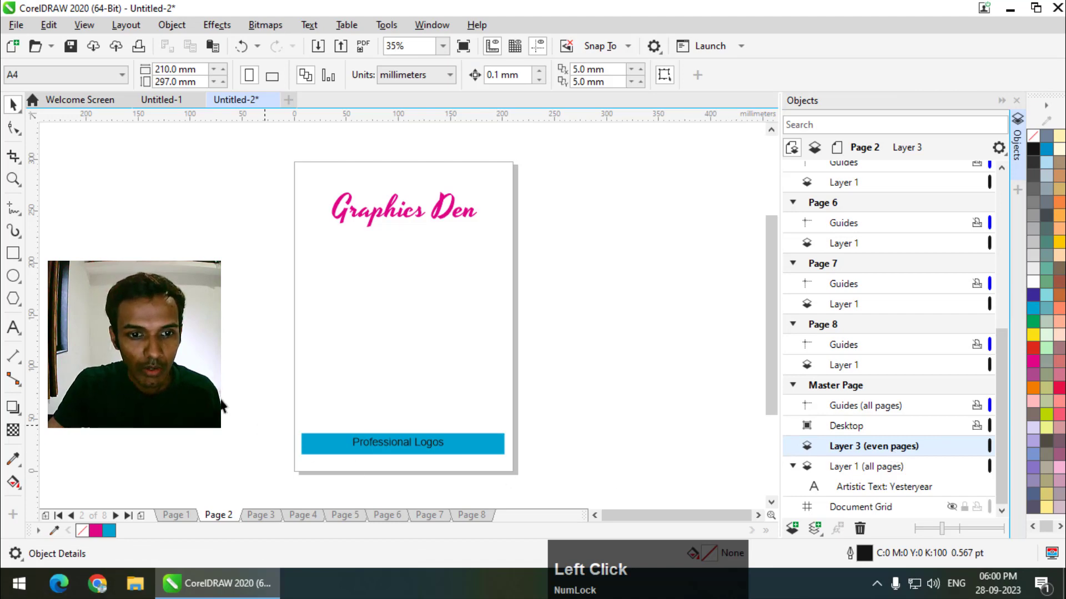
click(573, 472)
key(ctrl+x)
Paste the bar and text onto the even-pages master layer, Layer 3.
scroll(down, 3)
click(876, 450)
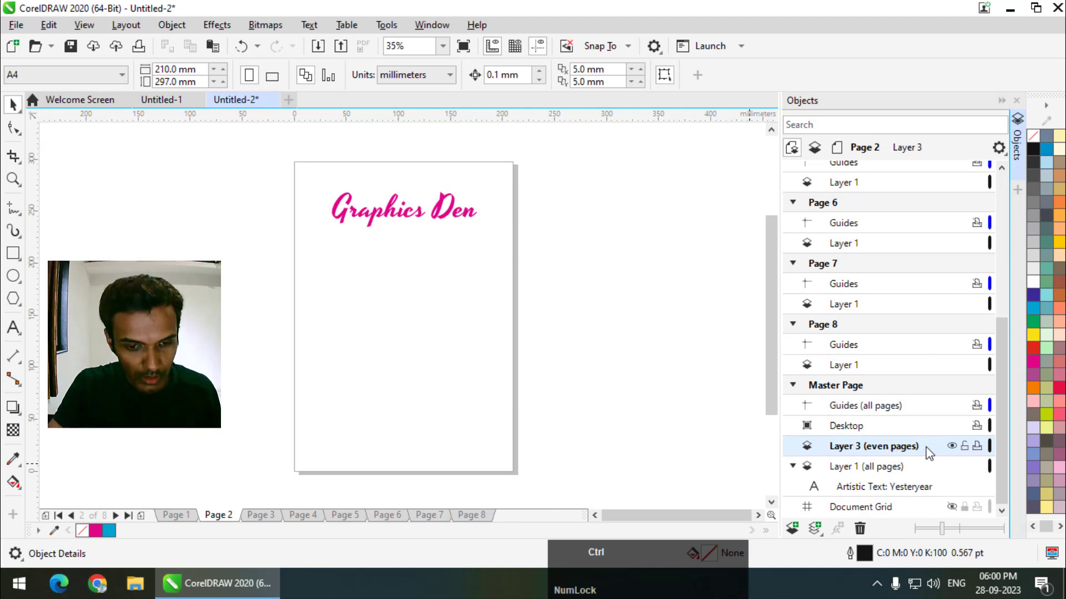
key(v)
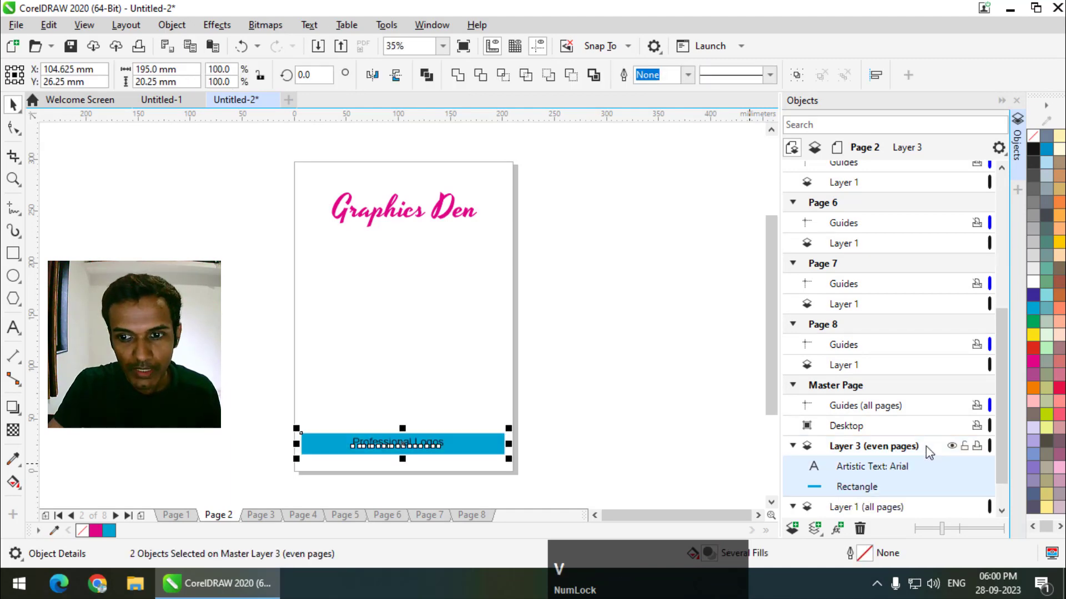
click(999, 446)
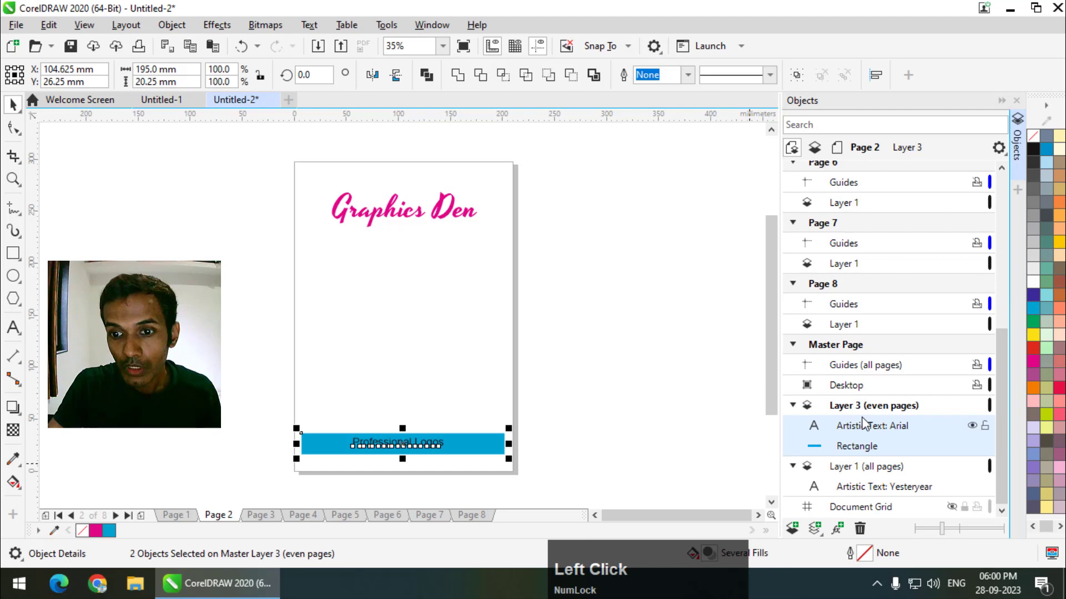
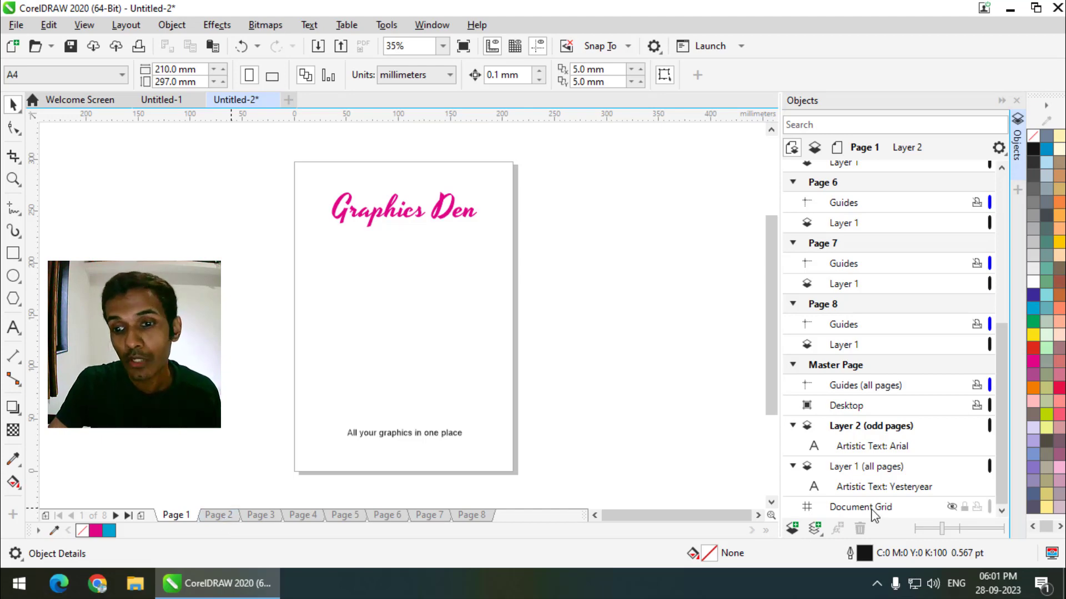
Return to Page 1 and show the New Master Layer options from the Master Page entry.
click(815, 535)
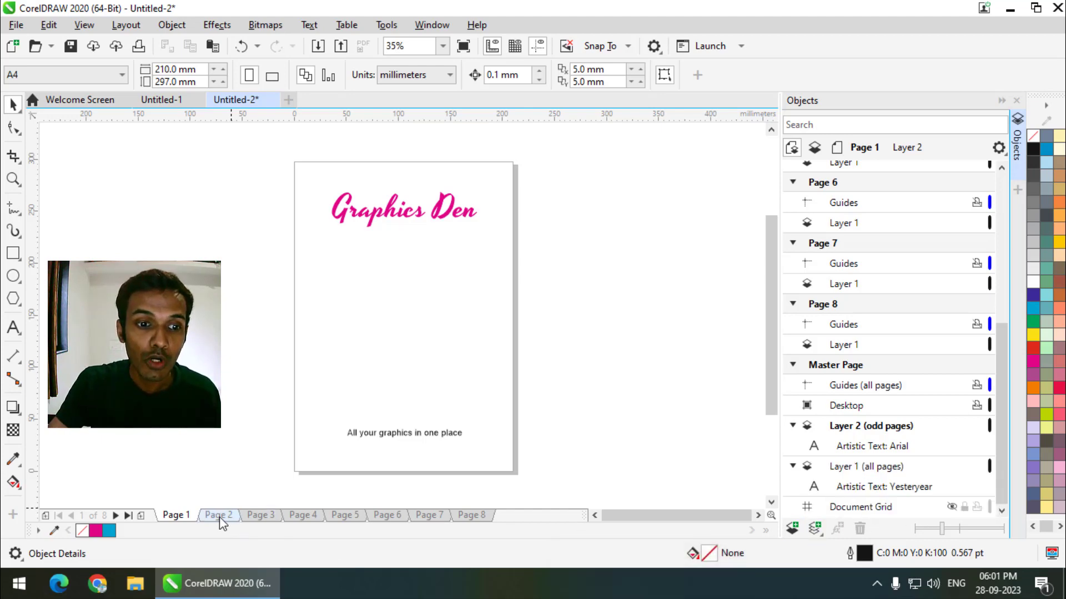
click(820, 533)
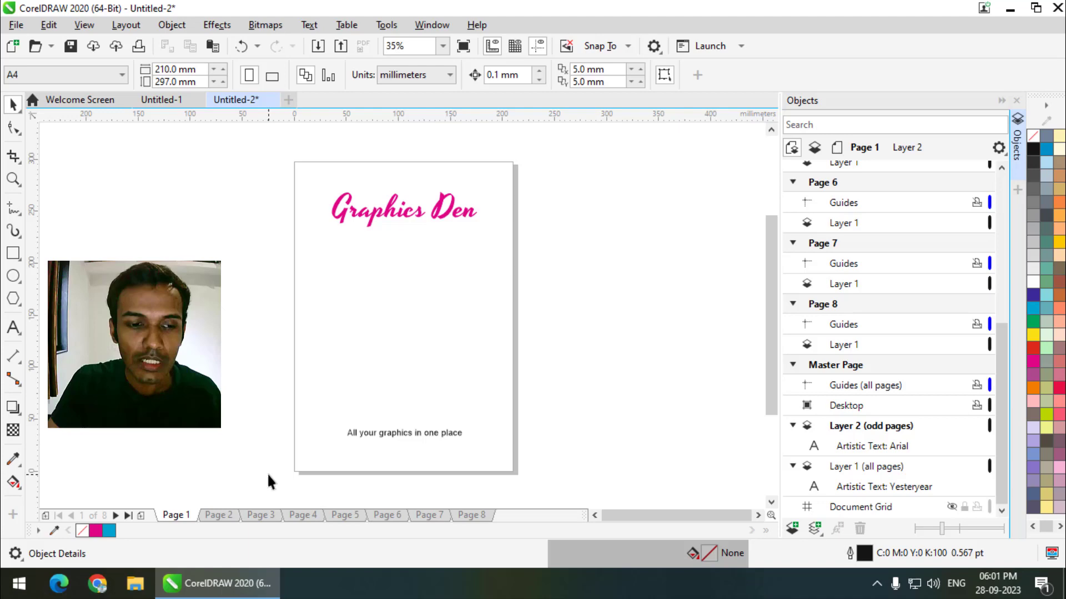
Review and dismiss the New Master Layer menu twice on Page 1 without adding a layer.
click(816, 538)
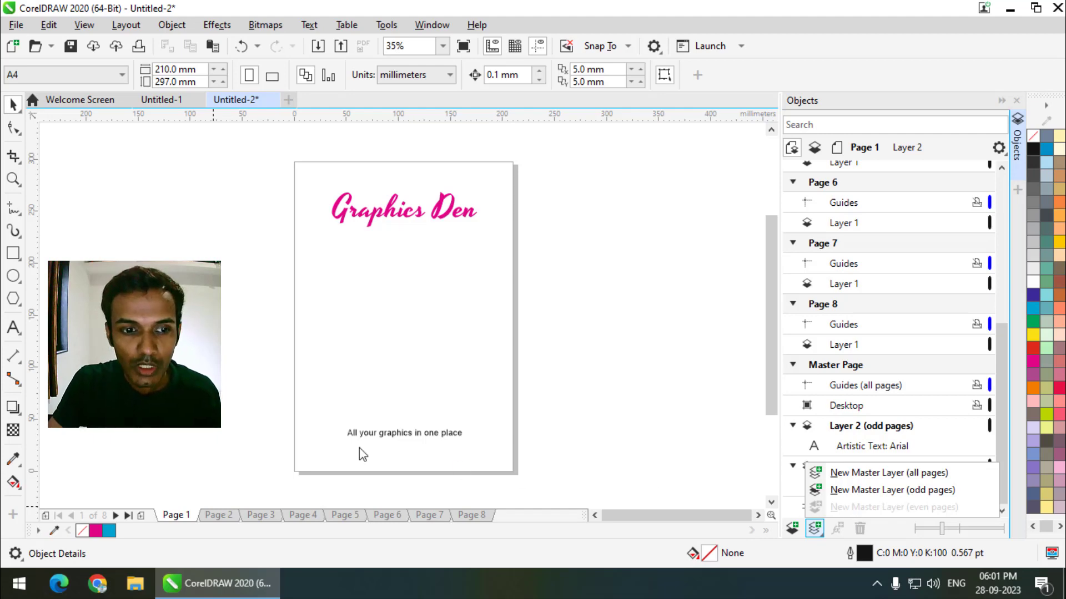
click(198, 441)
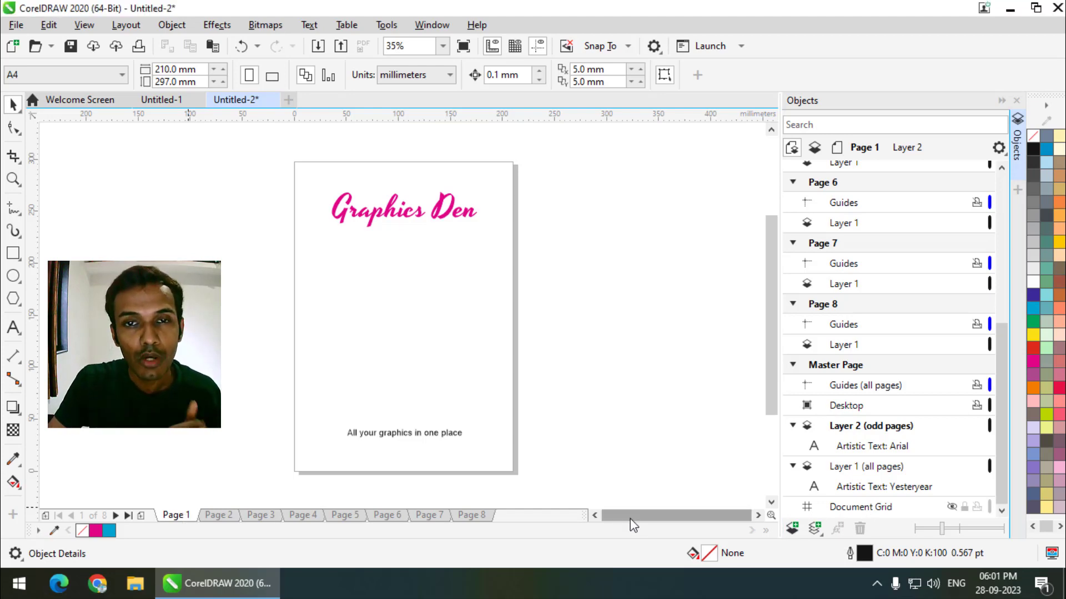
click(817, 533)
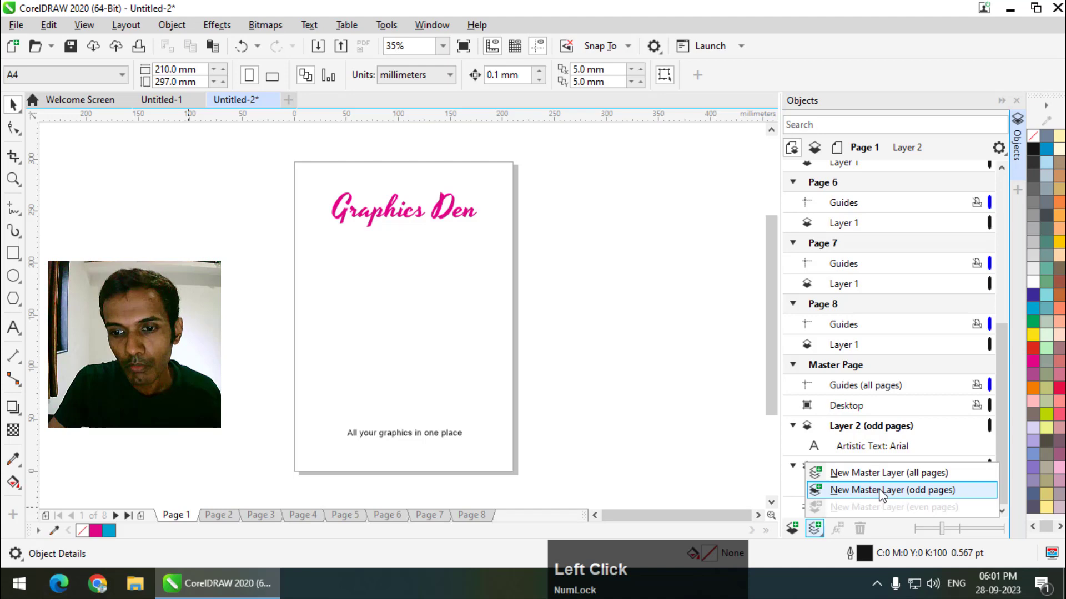
click(226, 515)
Check the master layer menu on Page 2, view Page 3, and return to Page 2 with the blue bar.
click(818, 531)
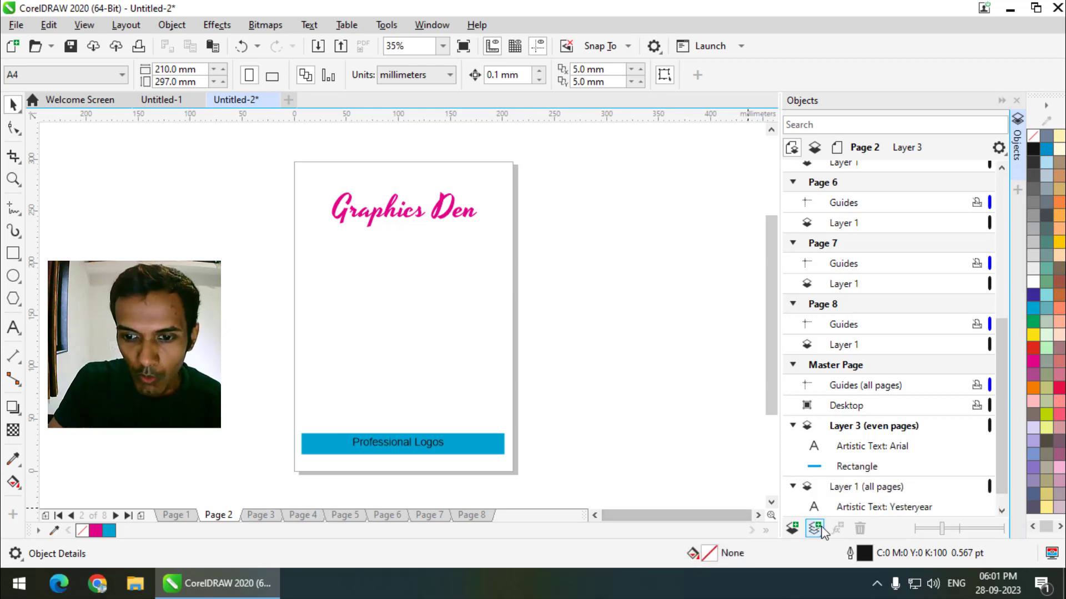
click(823, 535)
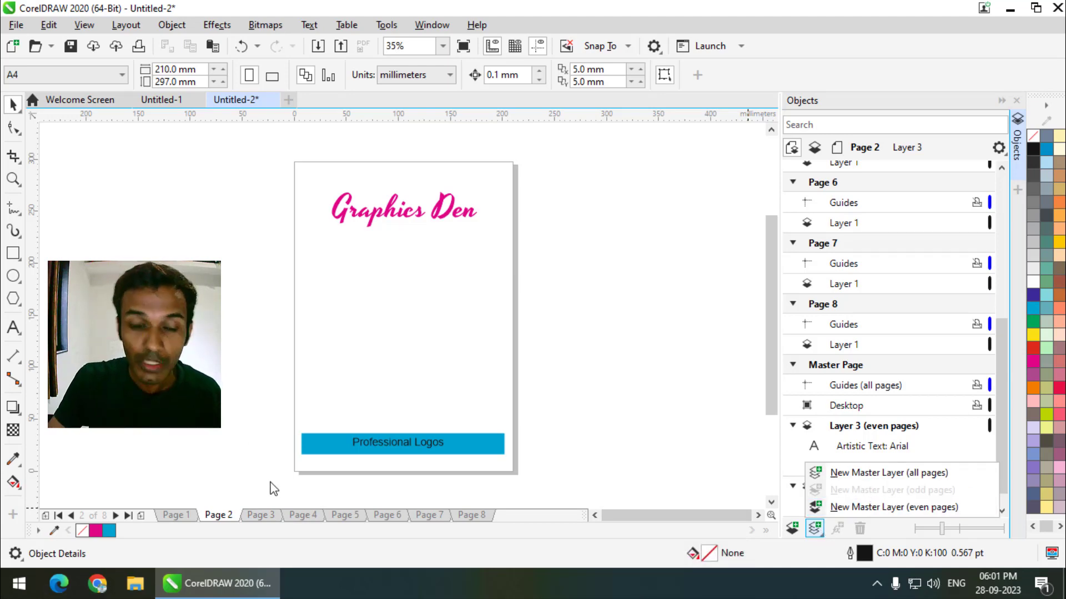
click(268, 523)
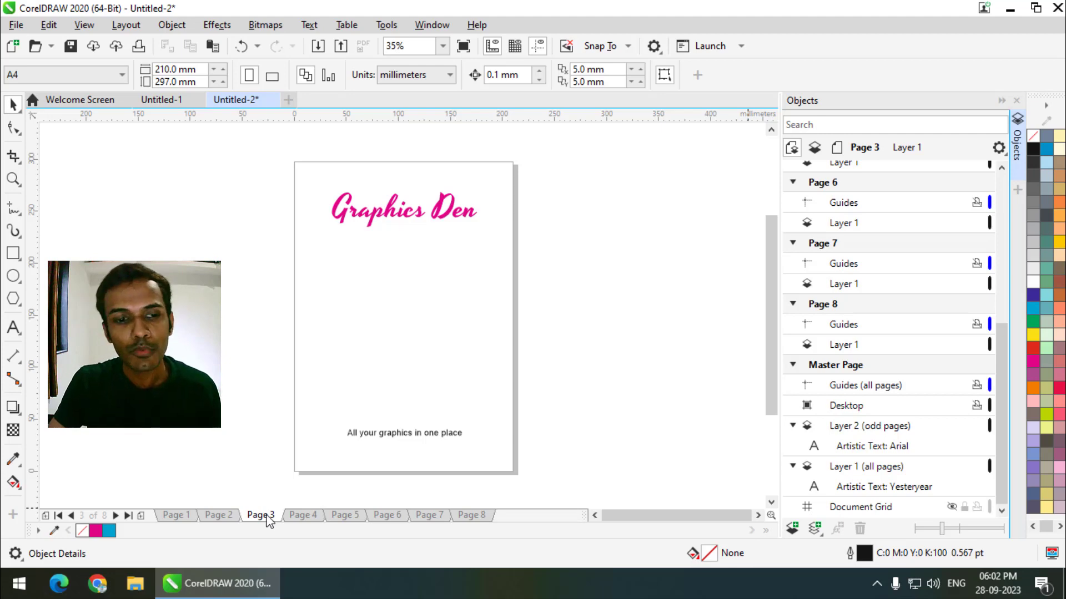
click(225, 518)
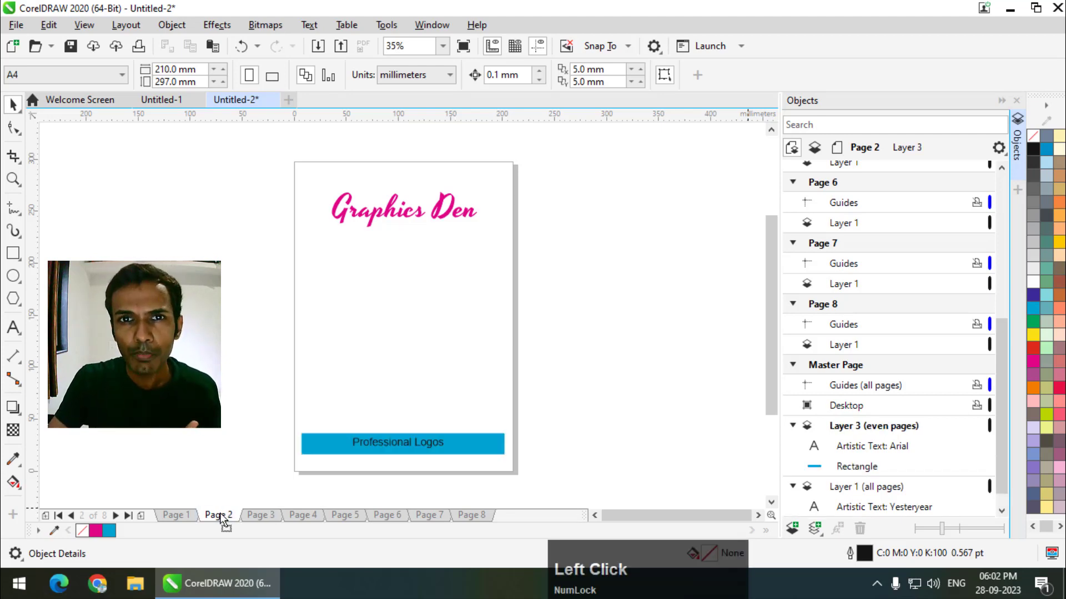